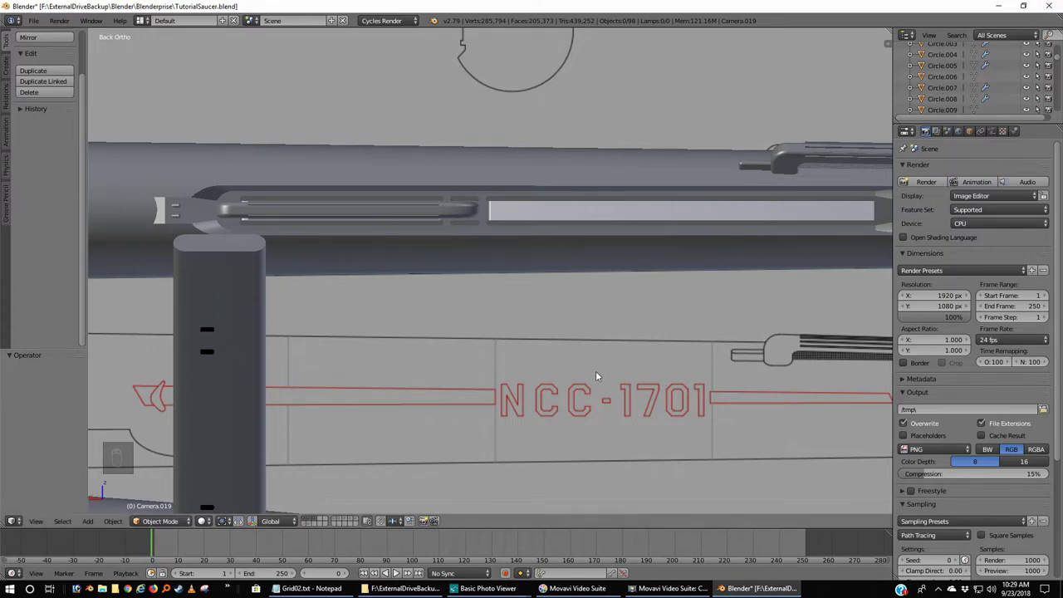
- Zoom out to frame both nacelles and the whole ship blueprint from above
{"action": "middle_click", "coordinate": [675, 379]}
{"action": "left_click_drag", "start_coordinate": [671, 371], "coordinate": [630, 366]}
{"action": "left_click_drag", "start_coordinate": [630, 366], "coordinate": [285, 541]}
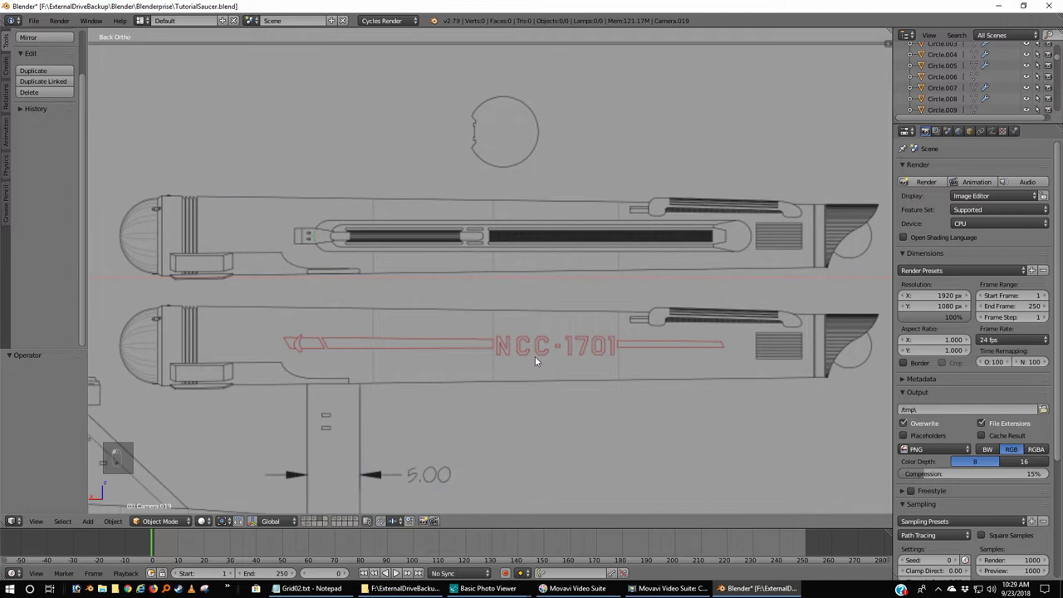
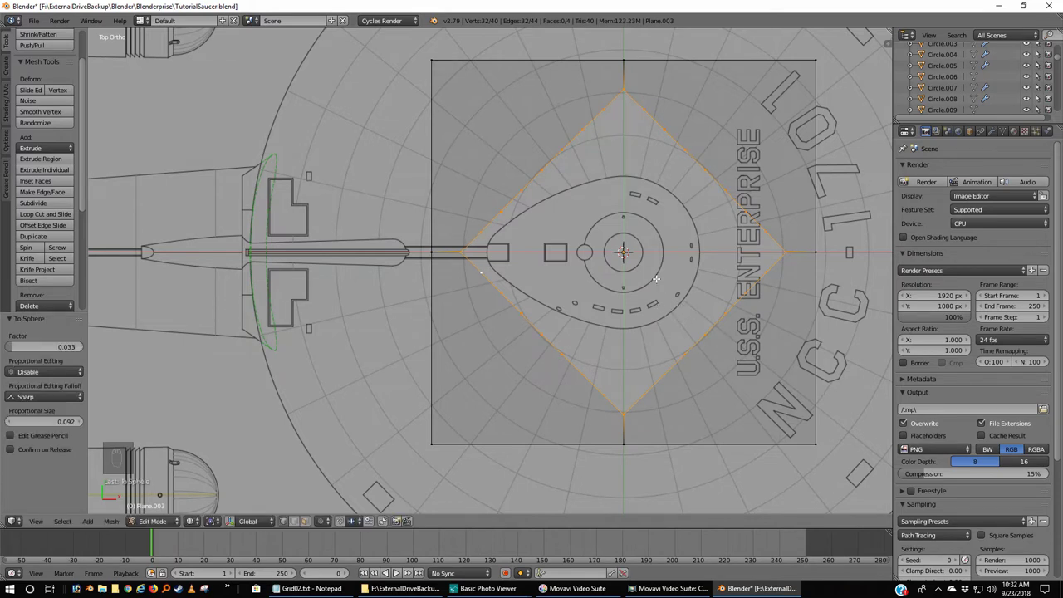
- Sphere the diamond into a full circle, delete its inner faces and deselect everything
{"action": "key", "text": "space"}
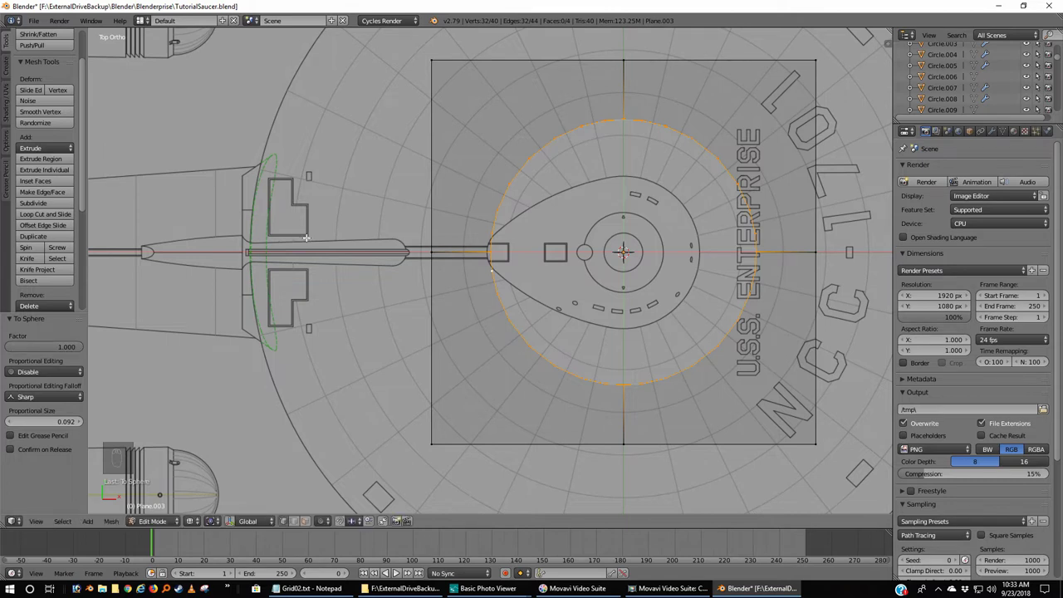
{"action": "key", "text": "z"}
{"action": "key", "text": "a"}
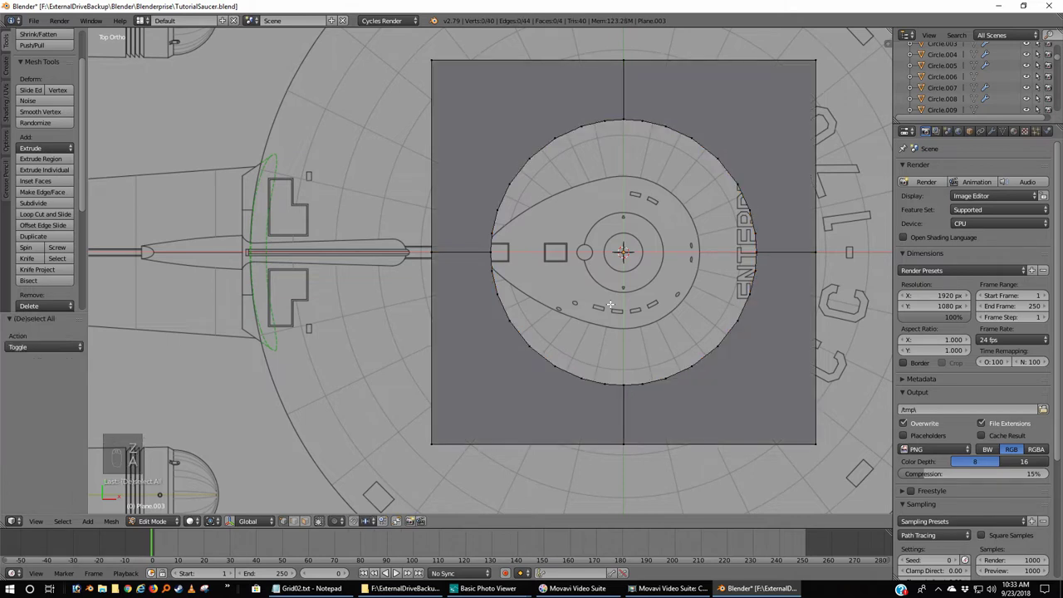
- In Object Mode scale the holed plane down to about 0.048 at the saucer centre
{"action": "key", "text": "Tab"}
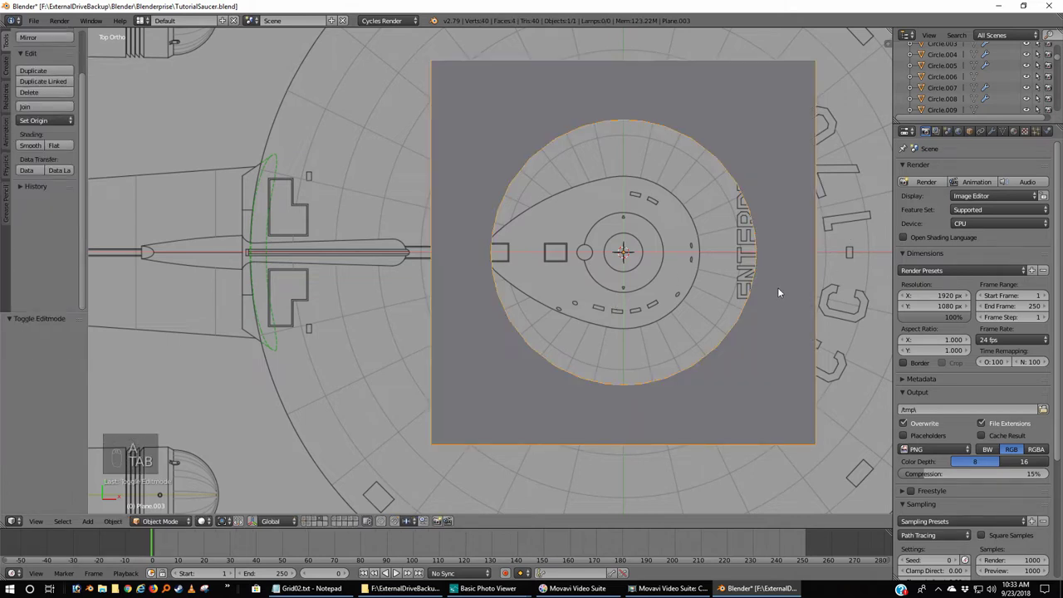
{"action": "middle_click", "coordinate": [780, 291]}
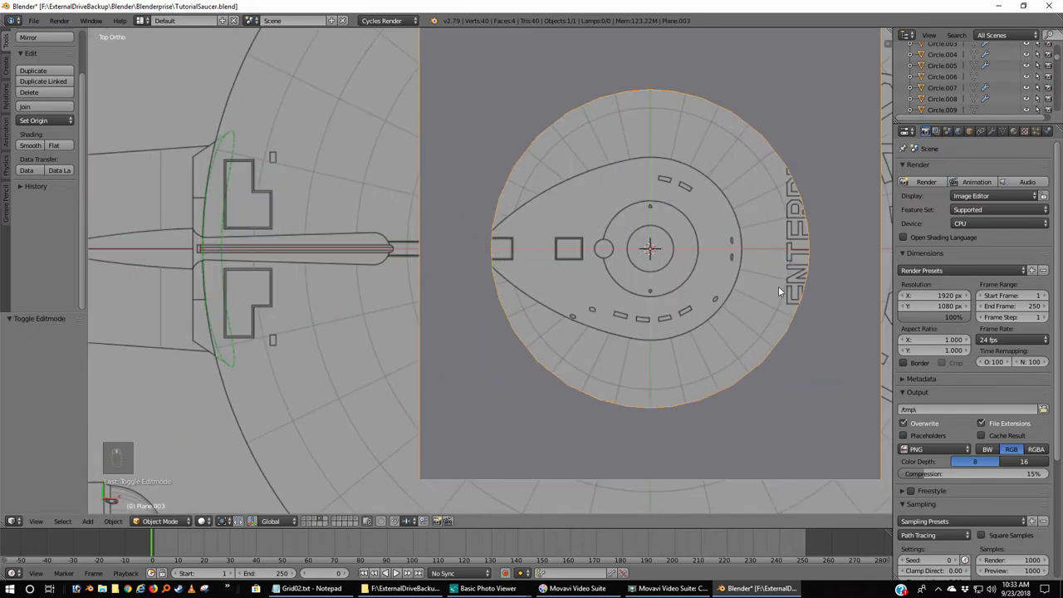
{"action": "middle_click", "coordinate": [782, 287]}
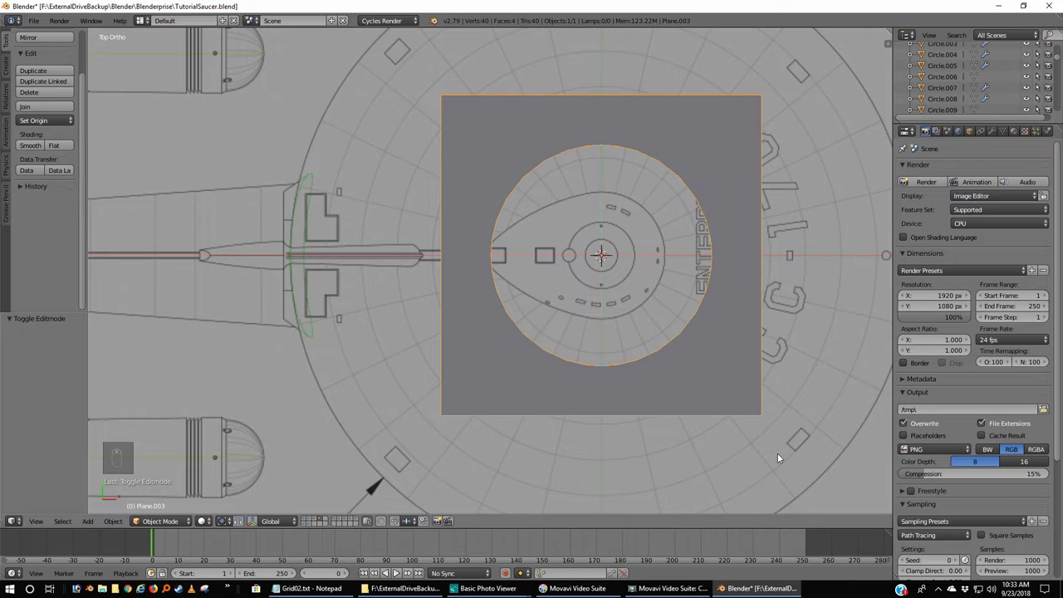
{"action": "key", "text": "s"}
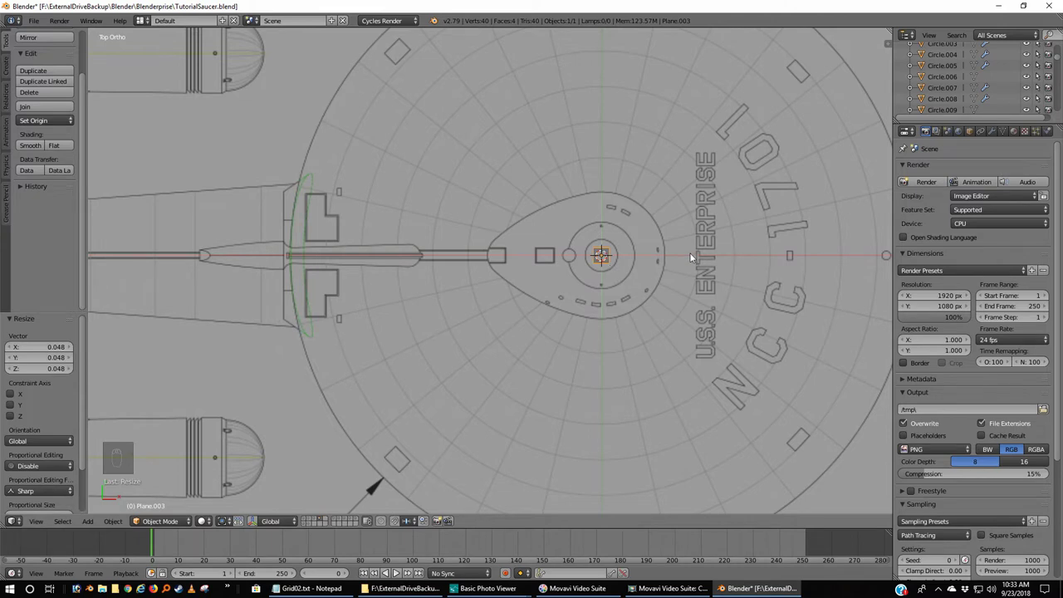
{"action": "left_click_drag", "start_coordinate": [687, 275], "coordinate": [454, 252]}
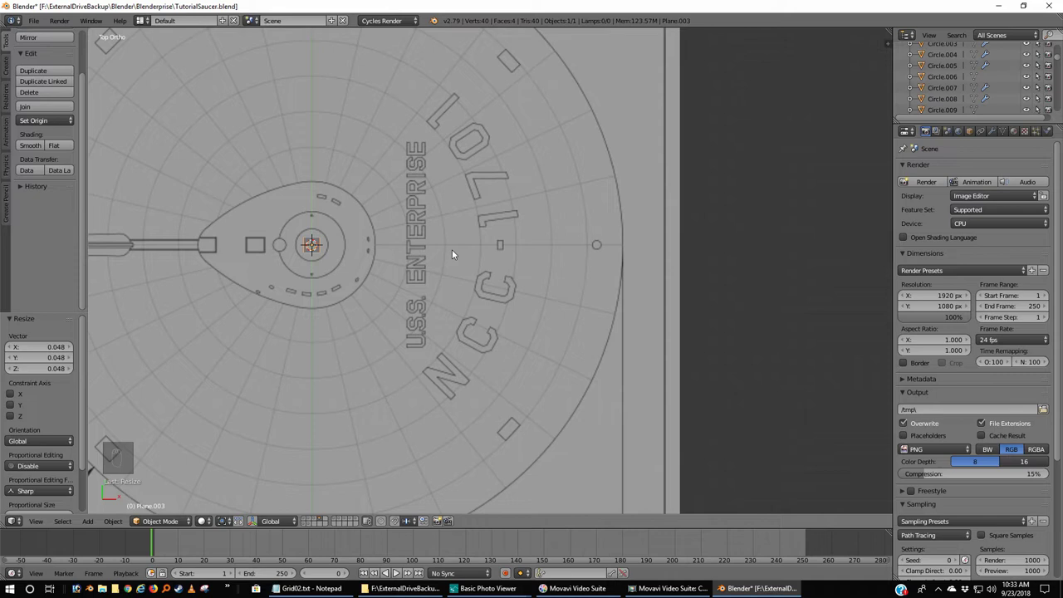
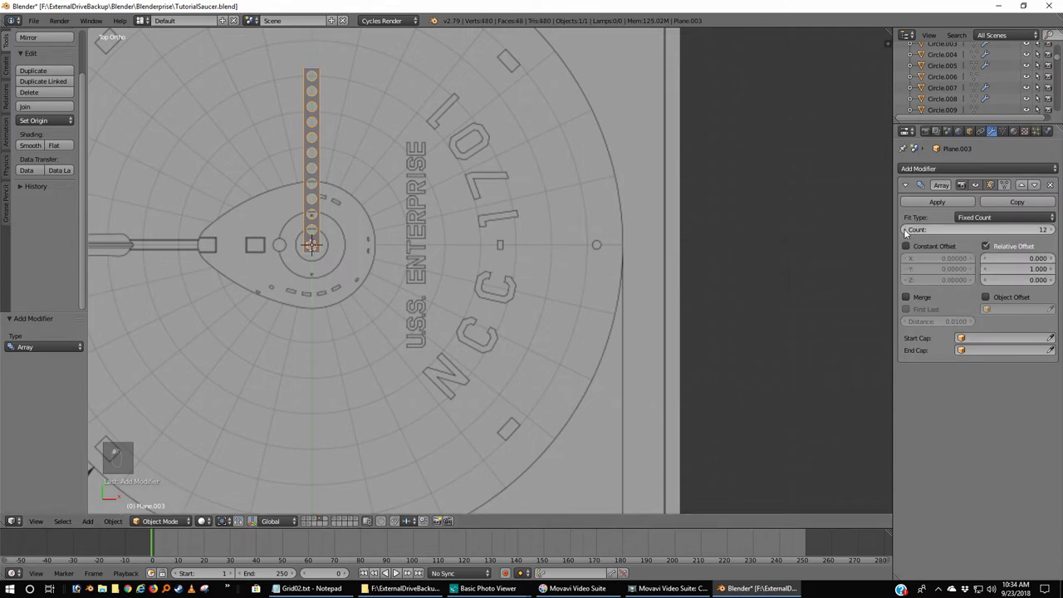
- Array the tile 12 along Y and 200 along X with relative offset 1
{"action": "left_click_drag", "start_coordinate": [912, 231], "coordinate": [895, 241]}
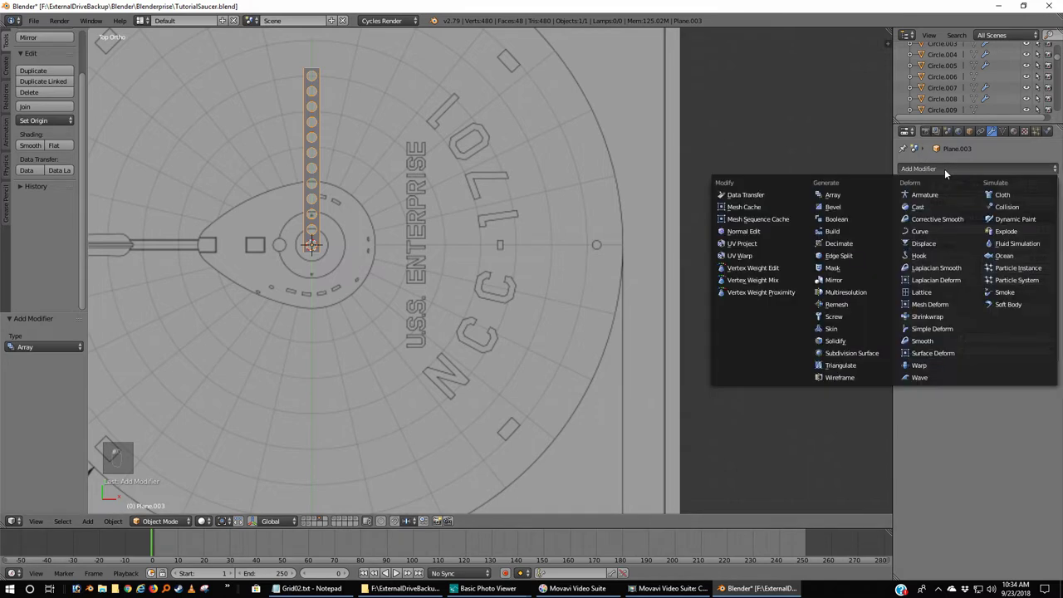
{"action": "left_click_drag", "start_coordinate": [851, 195], "coordinate": [898, 368]}
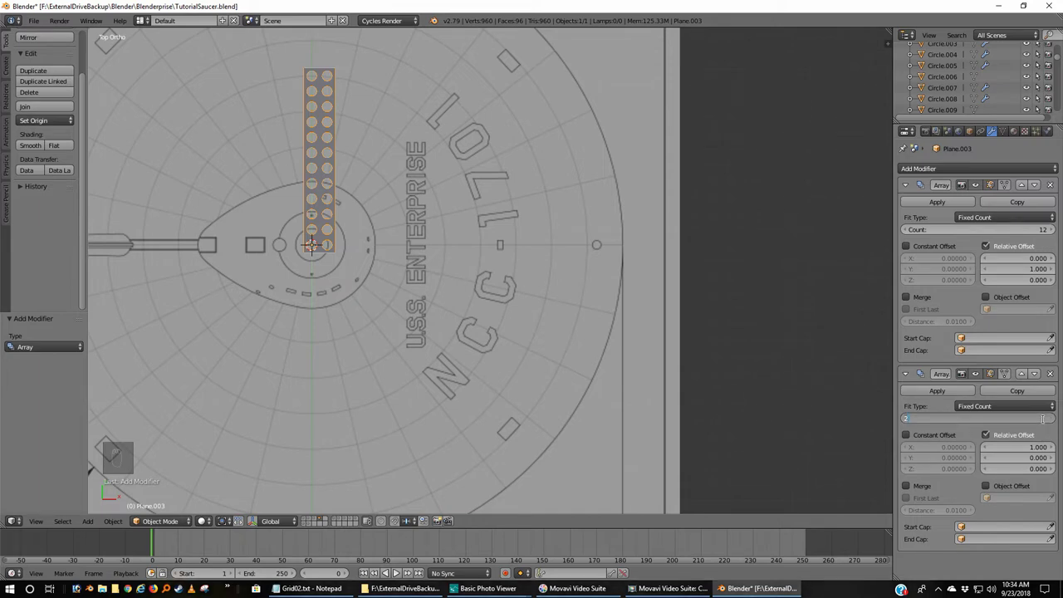
{"action": "key", "text": "KP_0"}
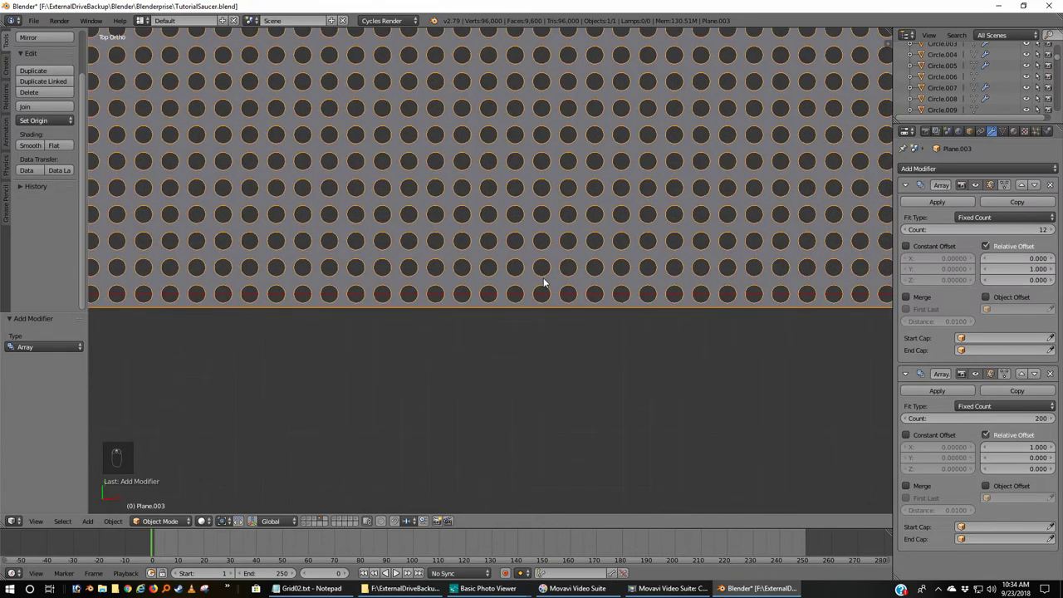
- Inspect the strip's holes up close and apply both Array modifiers
{"action": "middle_click", "coordinate": [564, 251]}
{"action": "left_click_drag", "start_coordinate": [564, 251], "coordinate": [565, 251]}
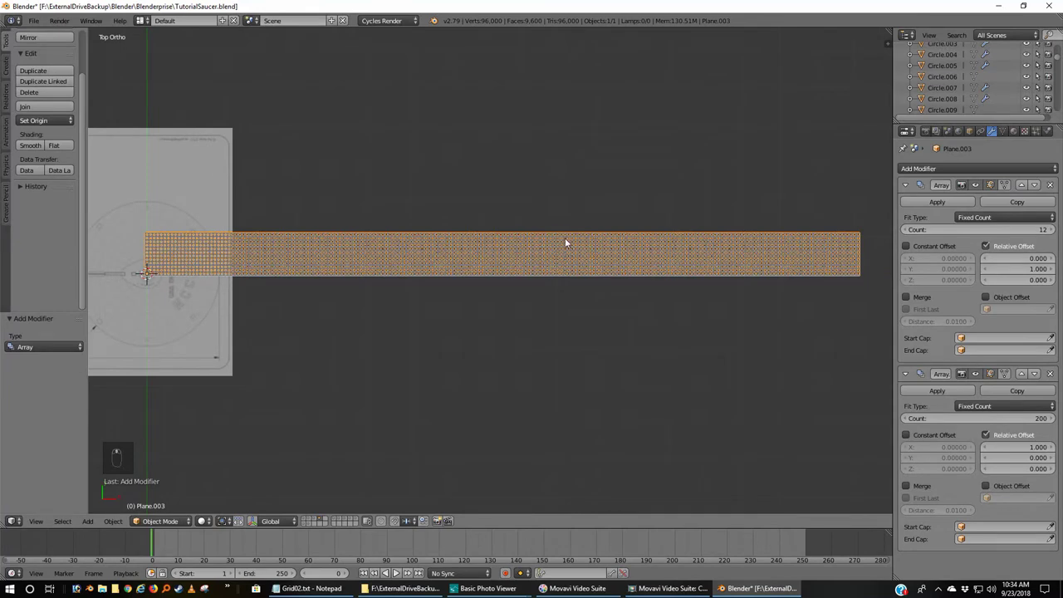
{"action": "left_click_drag", "start_coordinate": [989, 207], "coordinate": [987, 210]}
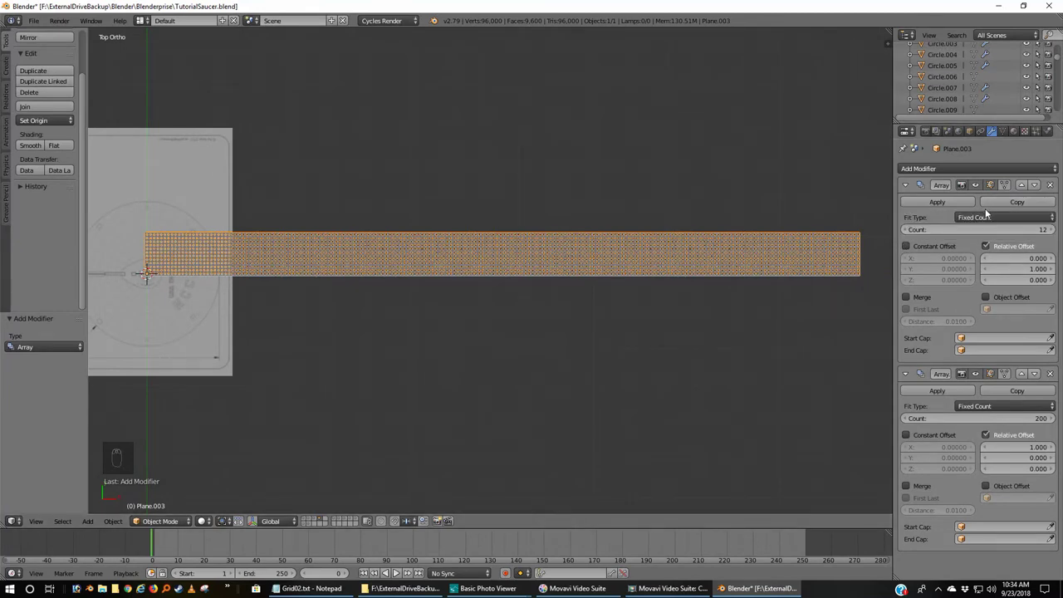
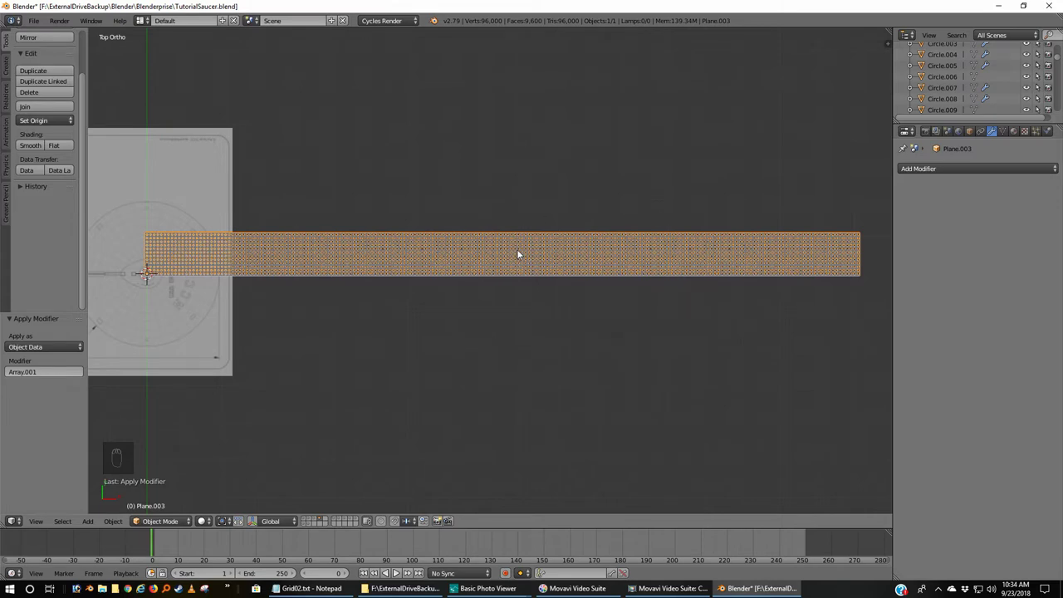
- Recentre the strip's origin, shrink it and turn it 90 degrees, then view the nacelle side blueprint
{"action": "key", "text": "ctrl+shift+alt+c"}
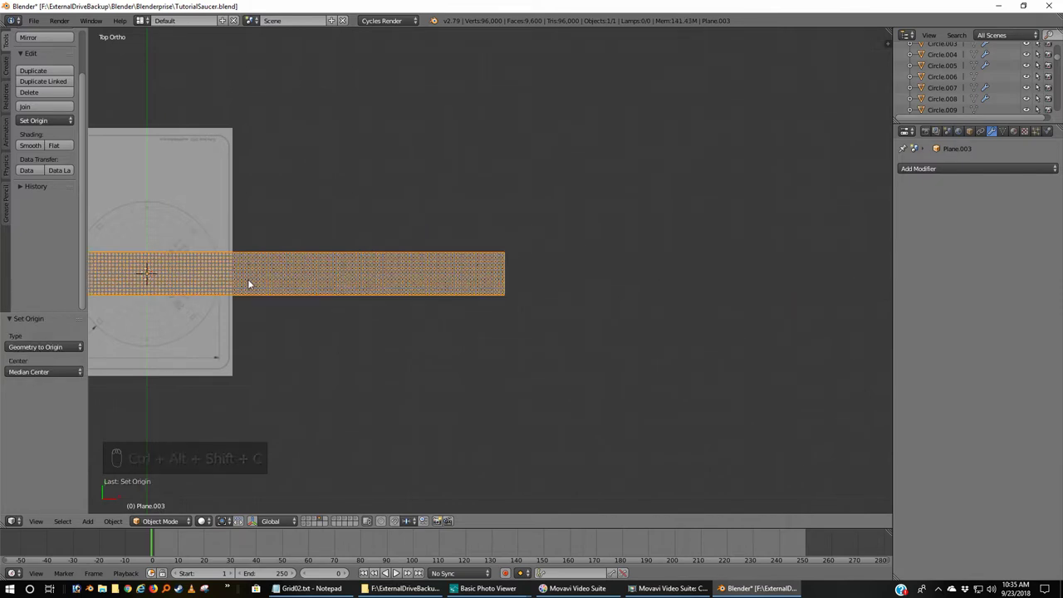
{"action": "left_click_drag", "start_coordinate": [252, 280], "coordinate": [401, 295]}
{"action": "middle_click", "coordinate": [401, 295]}
{"action": "left_click_drag", "start_coordinate": [401, 294], "coordinate": [401, 294]}
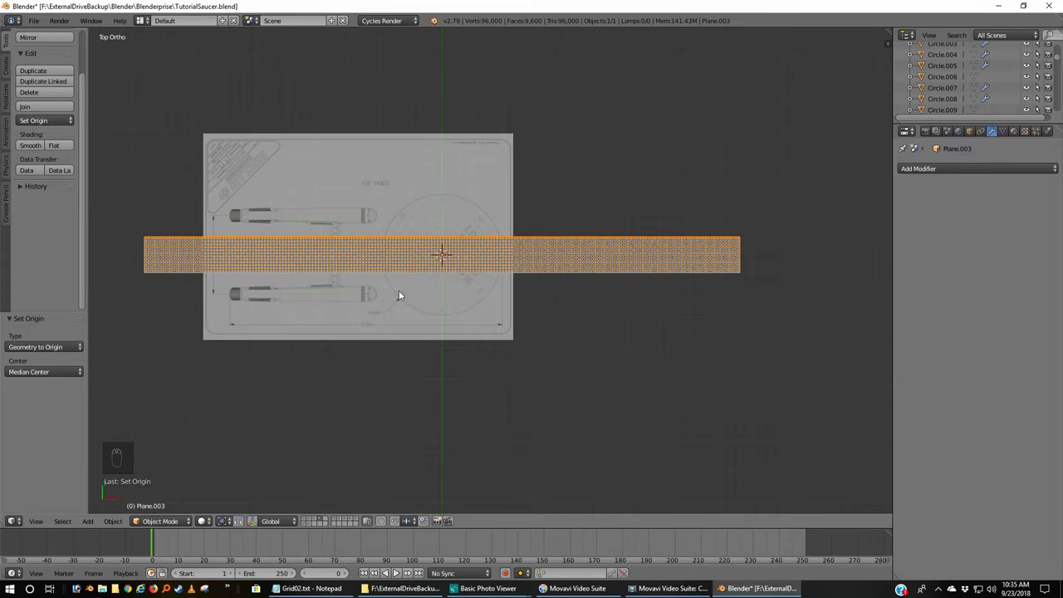
{"action": "key", "text": "s"}
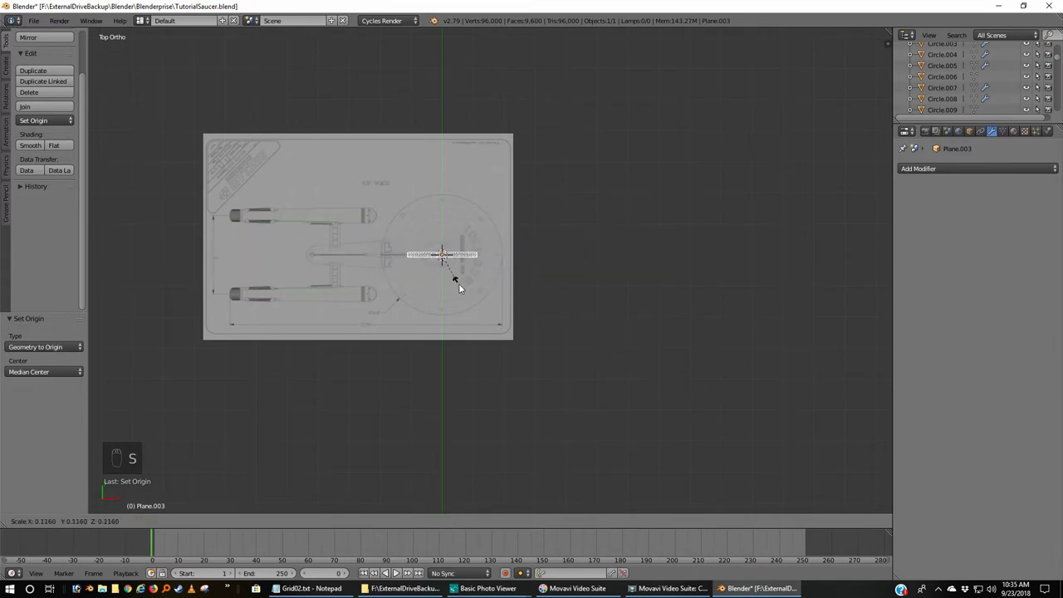
{"action": "left_click", "coordinate": [468, 292]}
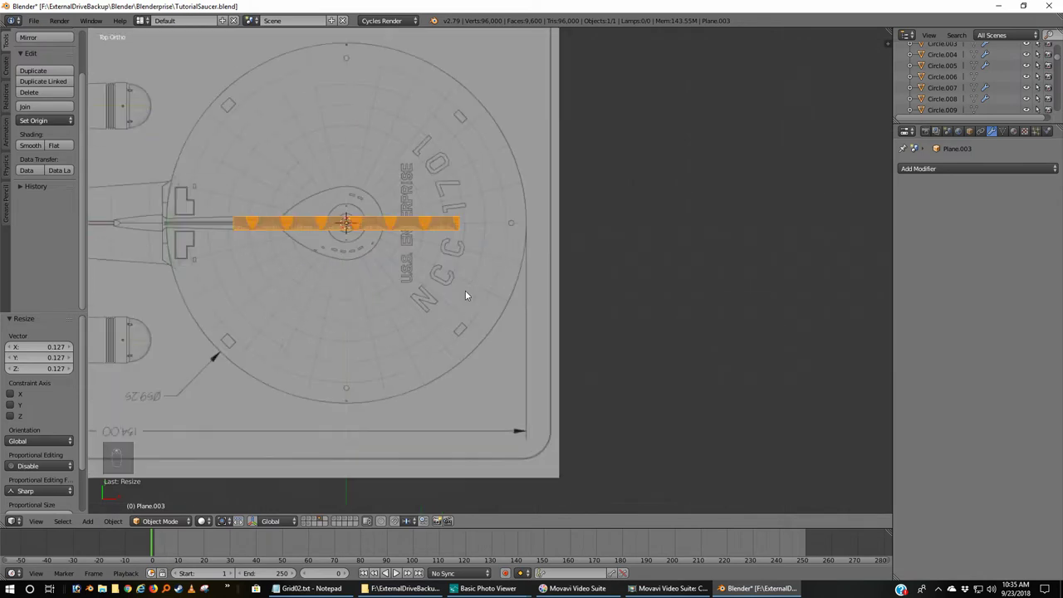
{"action": "key", "text": "KP_3"}
{"action": "key", "text": "r"}
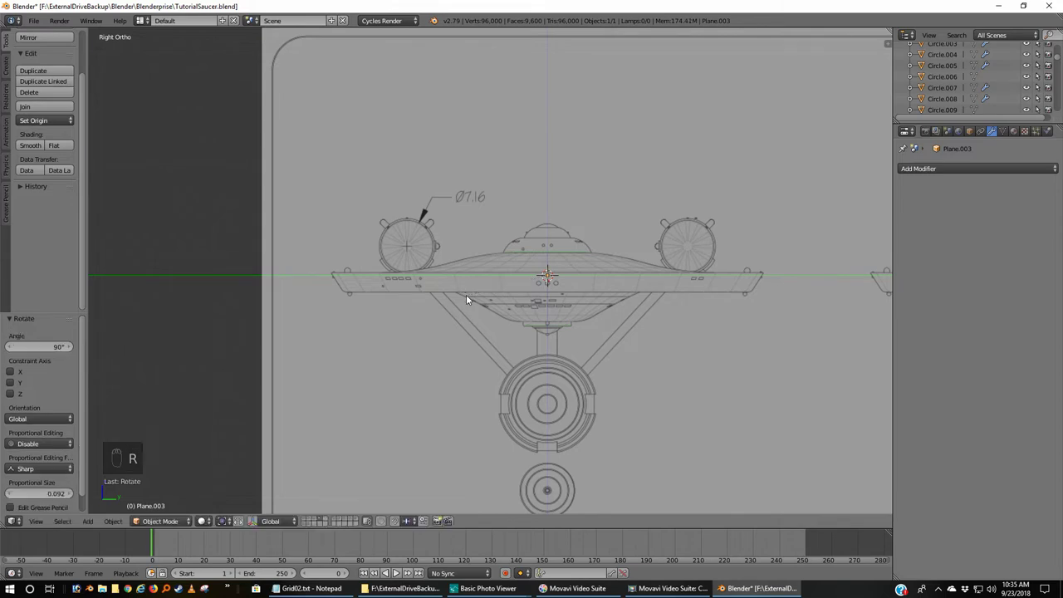
{"action": "key", "text": "ctrl+KP_1"}
{"action": "left_click_drag", "start_coordinate": [474, 277], "coordinate": [302, 340]}
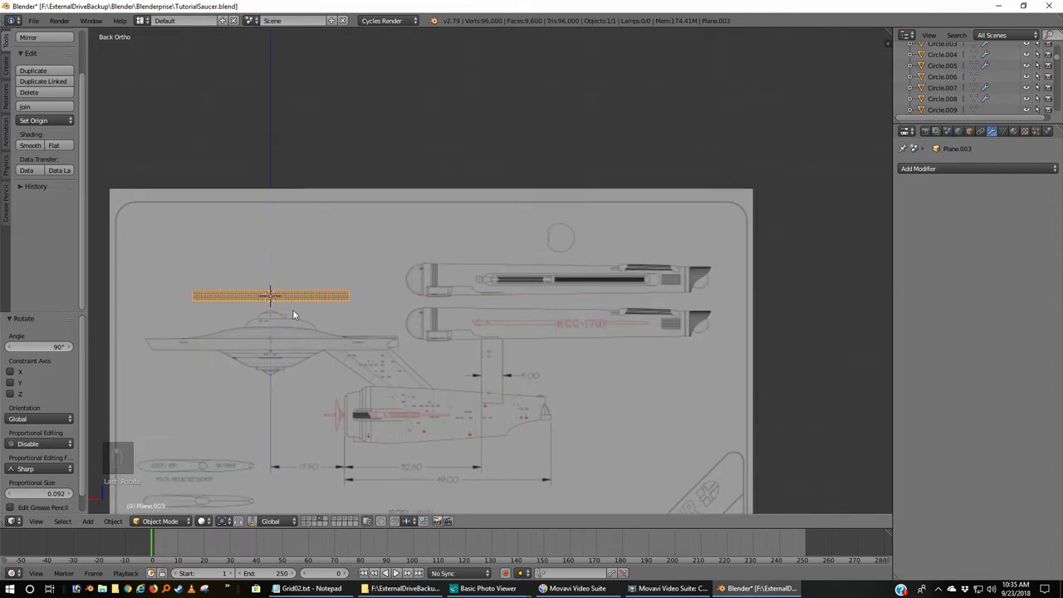
- Move Plane.003 over the upper nacelle, shrink it to the slot and lift it along Z into the dark slot
{"action": "key", "text": "g"}
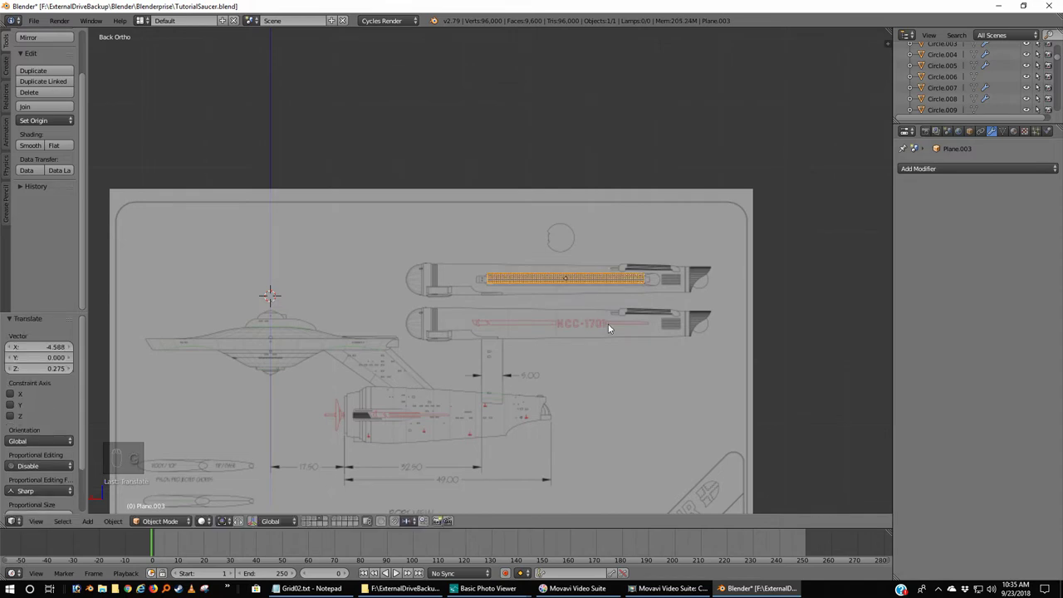
{"action": "left_click_drag", "start_coordinate": [642, 326], "coordinate": [612, 318]}
{"action": "key", "text": "ctrl+KP_1"}
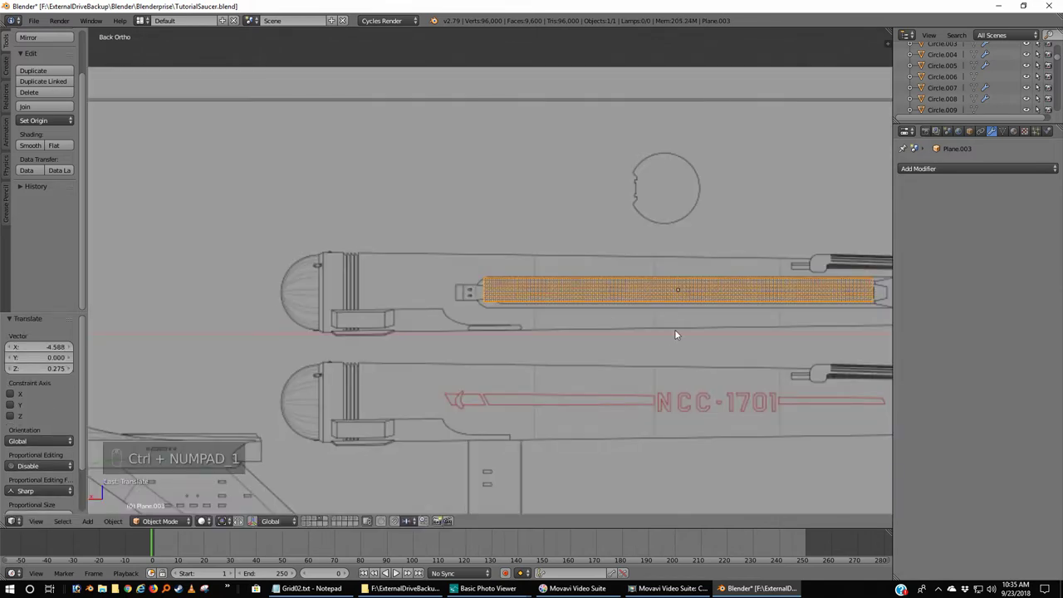
{"action": "left_click", "coordinate": [555, 333]}
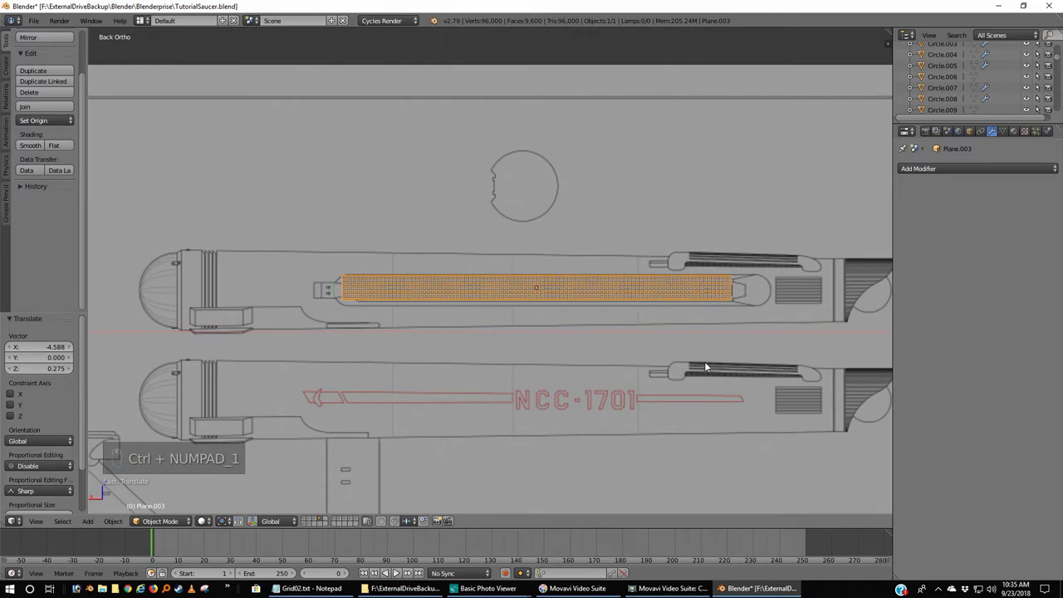
{"action": "key", "text": "s"}
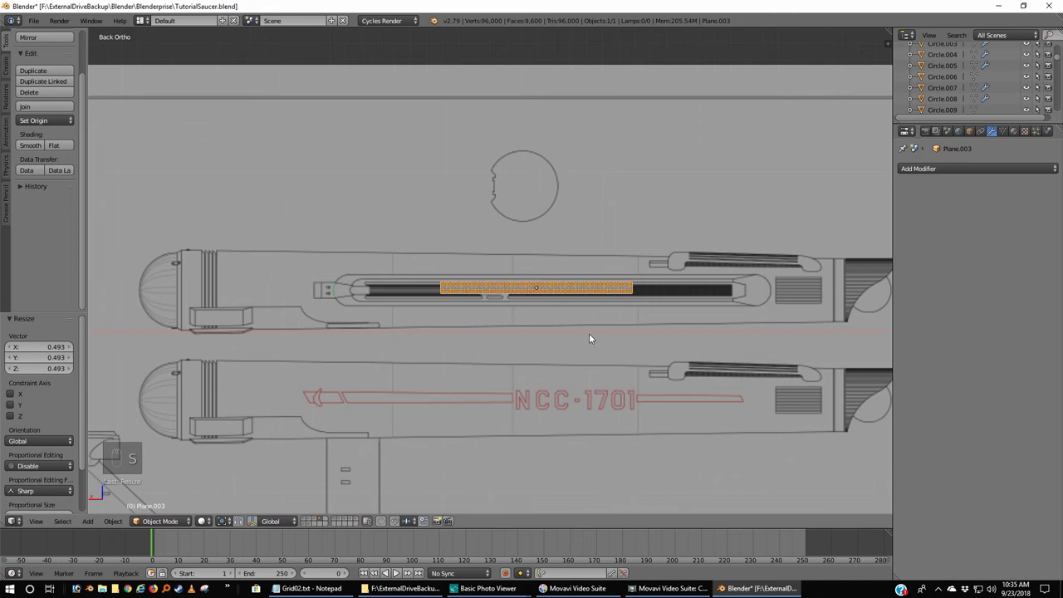
{"action": "key", "text": "g"}
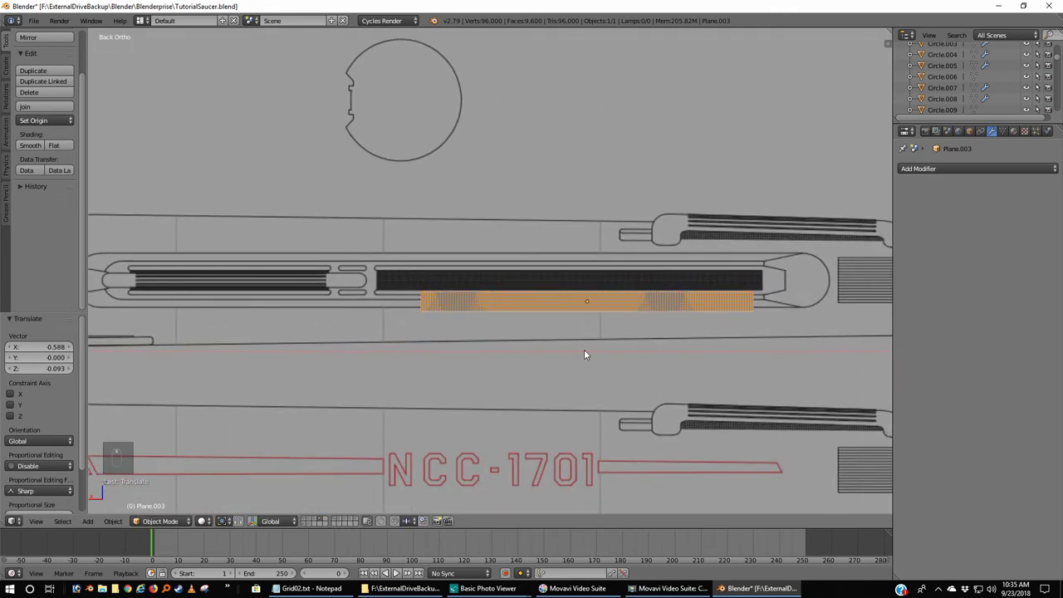
{"action": "middle_click", "coordinate": [662, 305]}
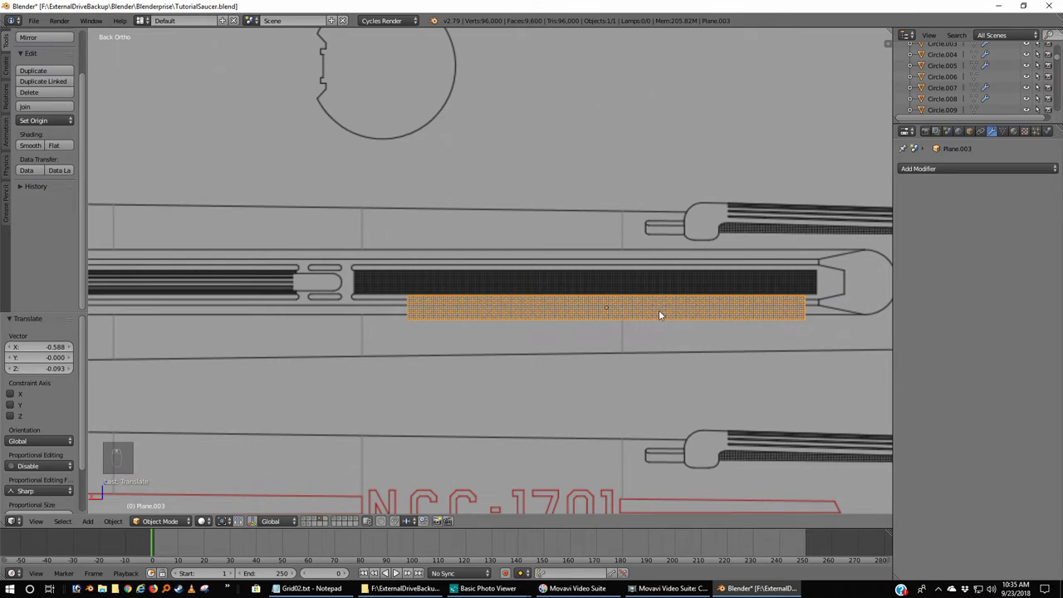
{"action": "key", "text": "g"}
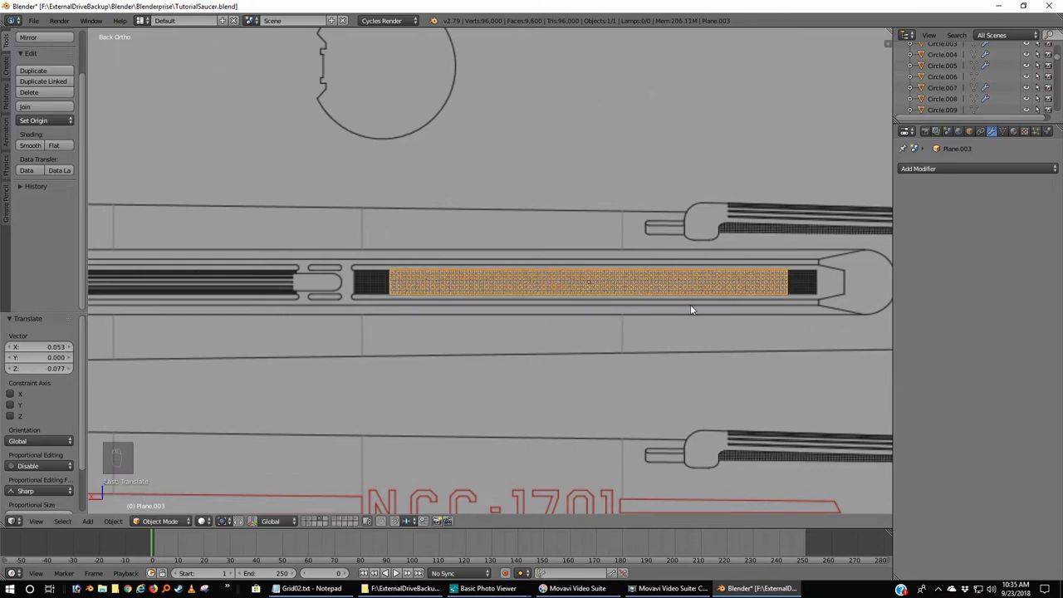
- Stretch the grill along the slot, leave local view and orbit to compare it with Cylinder.106
{"action": "key", "text": "s"}
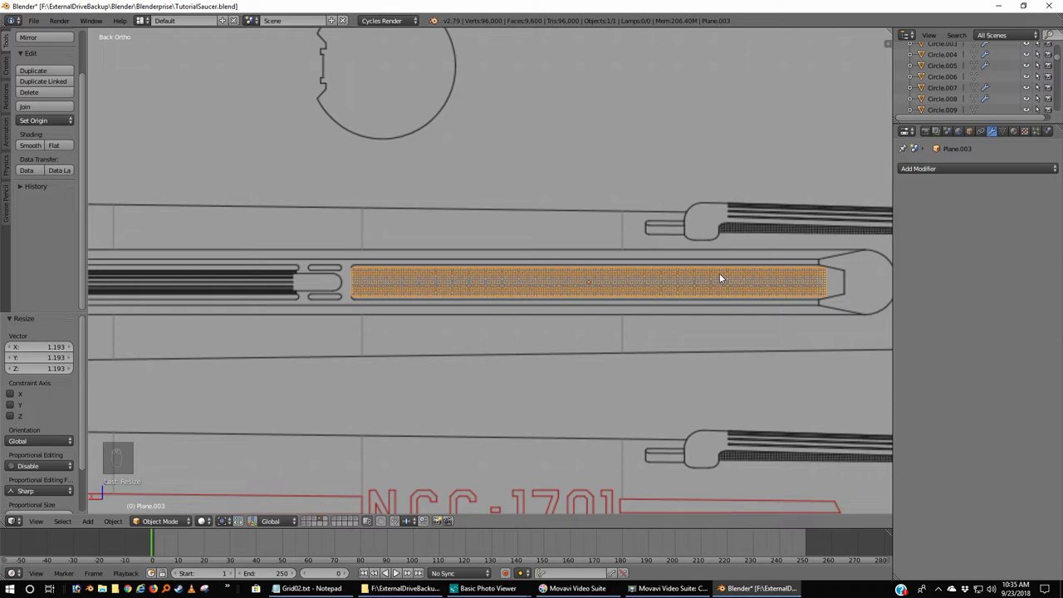
{"action": "left_click_drag", "start_coordinate": [680, 304], "coordinate": [320, 521]}
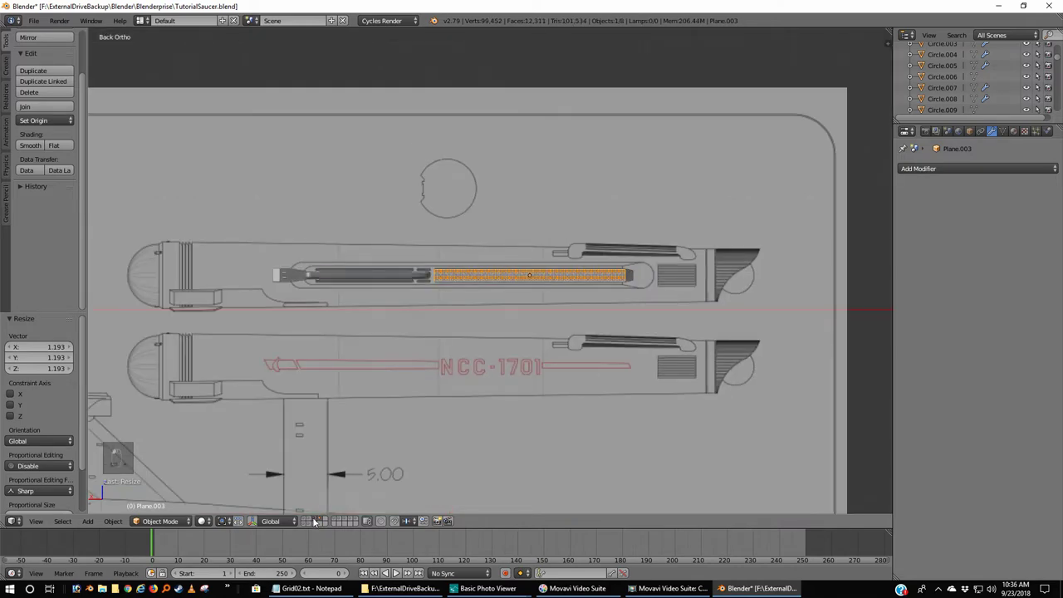
{"action": "left_click_drag", "start_coordinate": [446, 357], "coordinate": [488, 211]}
{"action": "key", "text": "z"}
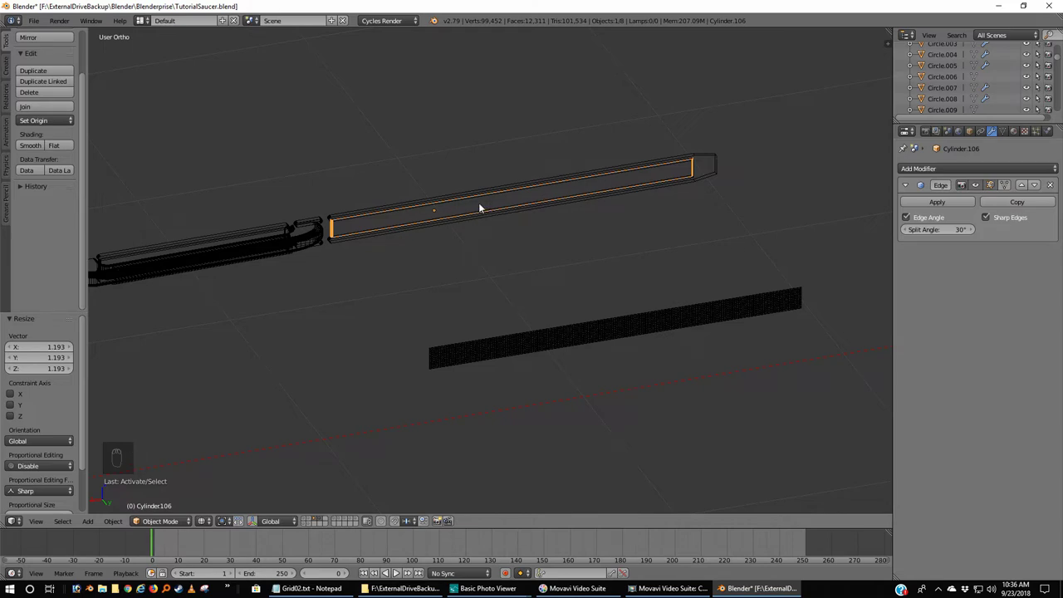
{"action": "left_click_drag", "start_coordinate": [545, 337], "coordinate": [679, 328]}
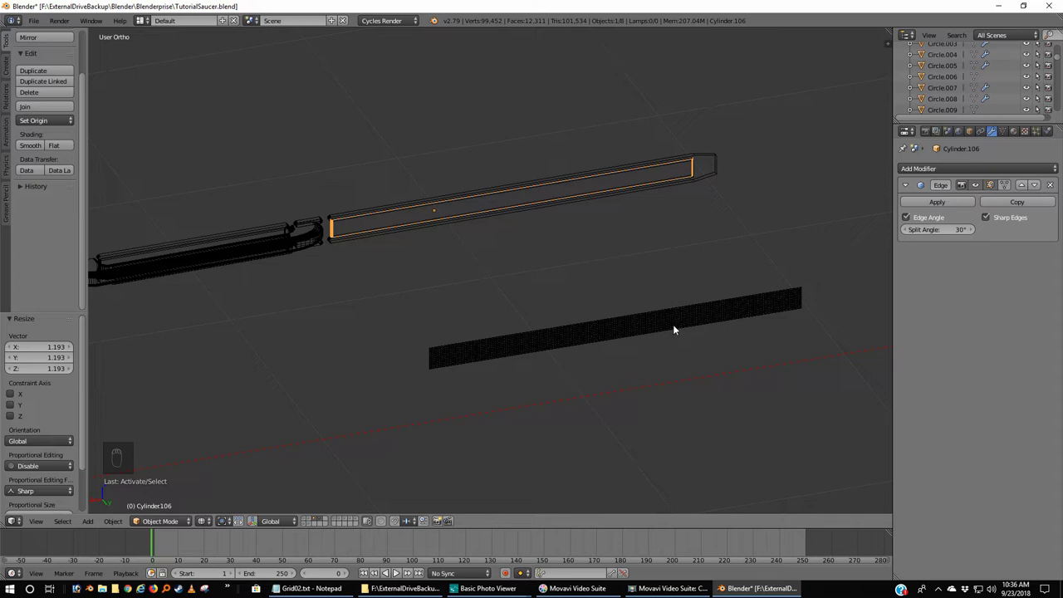
- From top view move Plane.003 along Y into the cylinder panel and orbit to check it sits inside
{"action": "key", "text": "KP_7"}
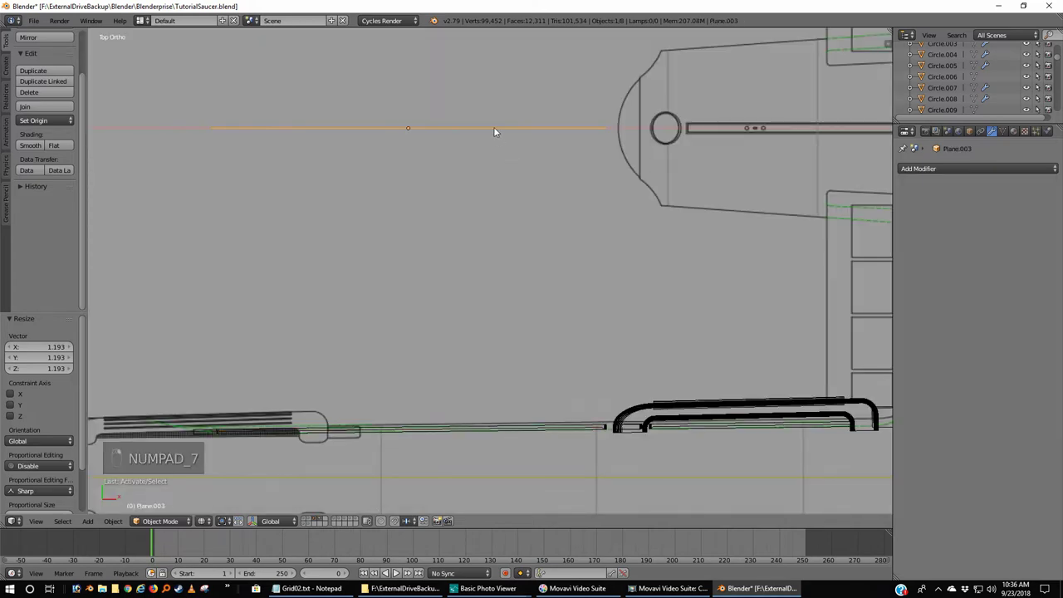
{"action": "key", "text": "g"}
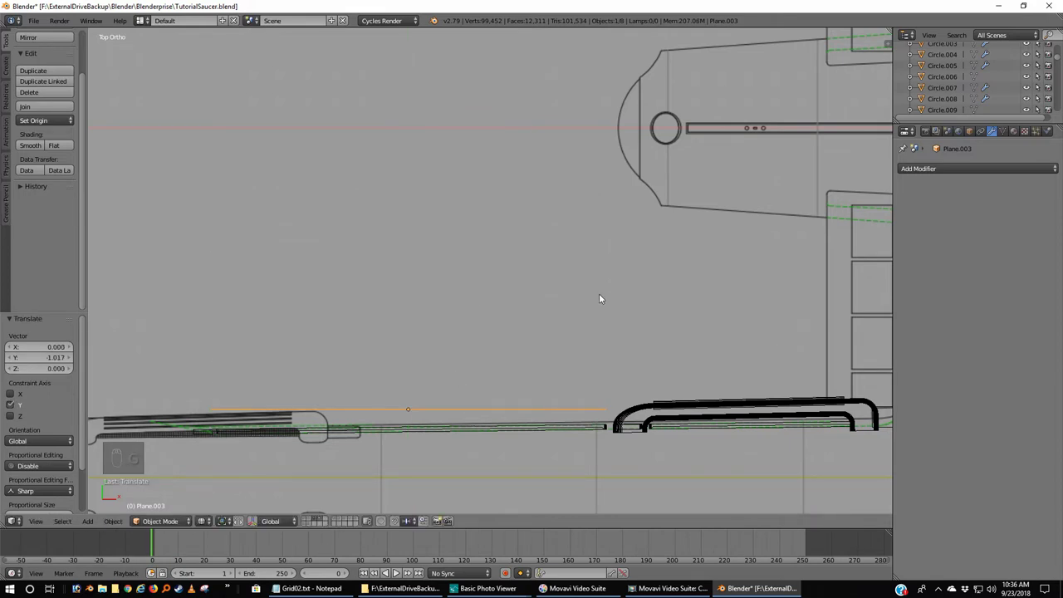
{"action": "left_click_drag", "start_coordinate": [615, 304], "coordinate": [474, 298]}
{"action": "middle_click", "coordinate": [461, 274]}
{"action": "left_click_drag", "start_coordinate": [455, 238], "coordinate": [454, 231]}
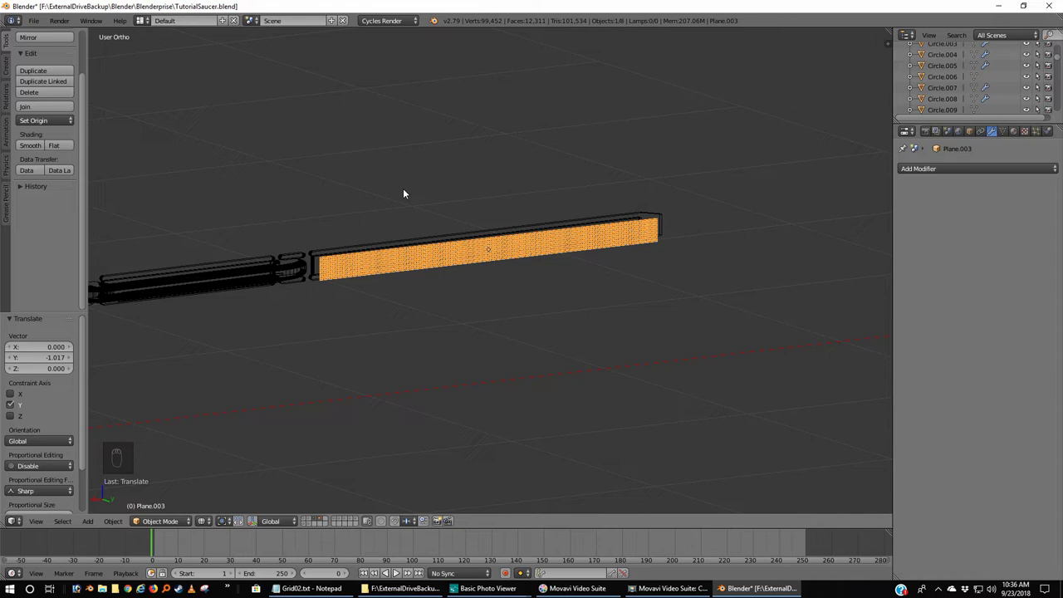
- Apply location, rotation and scale on the grid plane with Ctrl+A
{"action": "key", "text": "ctrl+shift+a"}
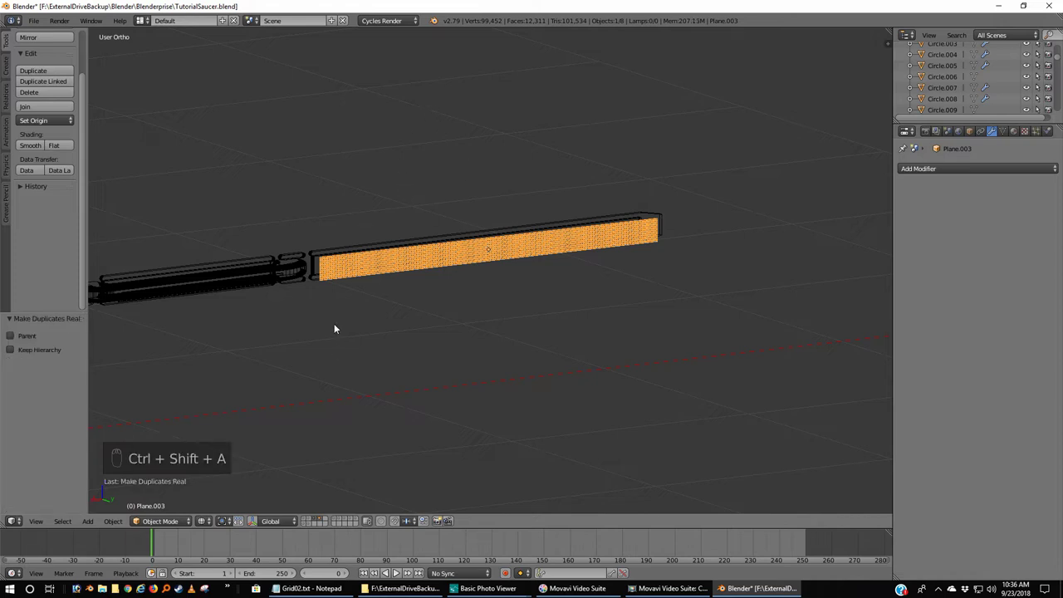
{"action": "key", "text": "ctrl+a"}
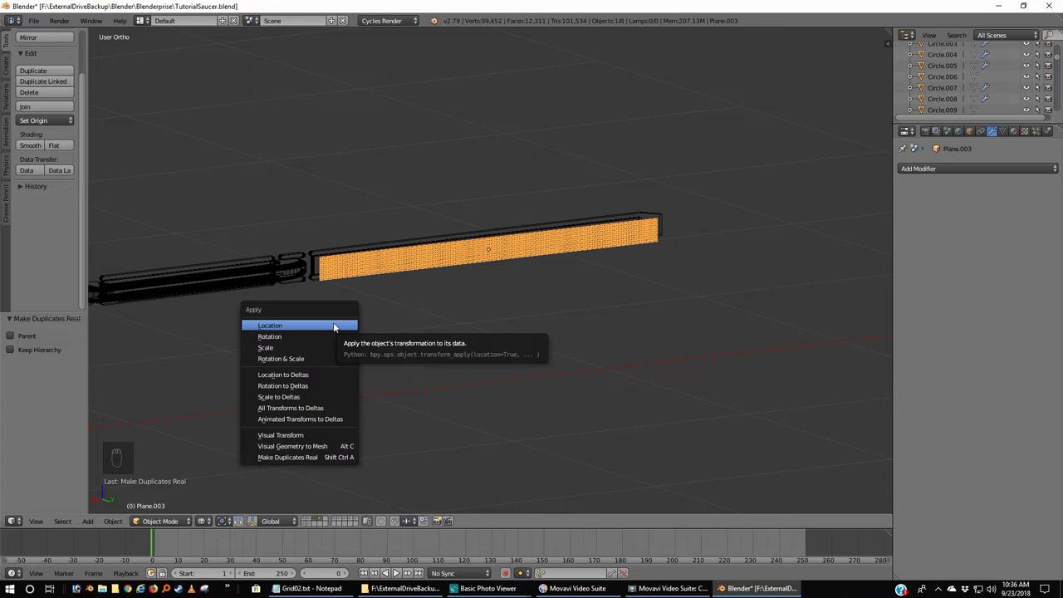
{"action": "key", "text": "ctrl+a"}
{"action": "key", "text": "ctrl+a"}
- Apply location, rotation and scale on Cylinder.106 as well
{"action": "left_click", "coordinate": [318, 266]}
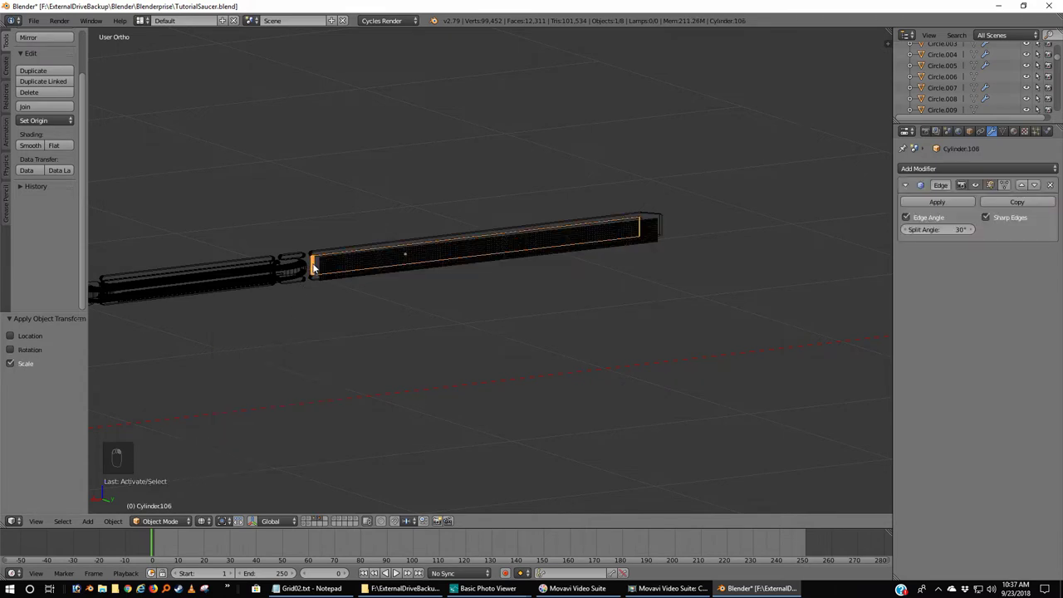
{"action": "key", "text": "ctrl+a"}
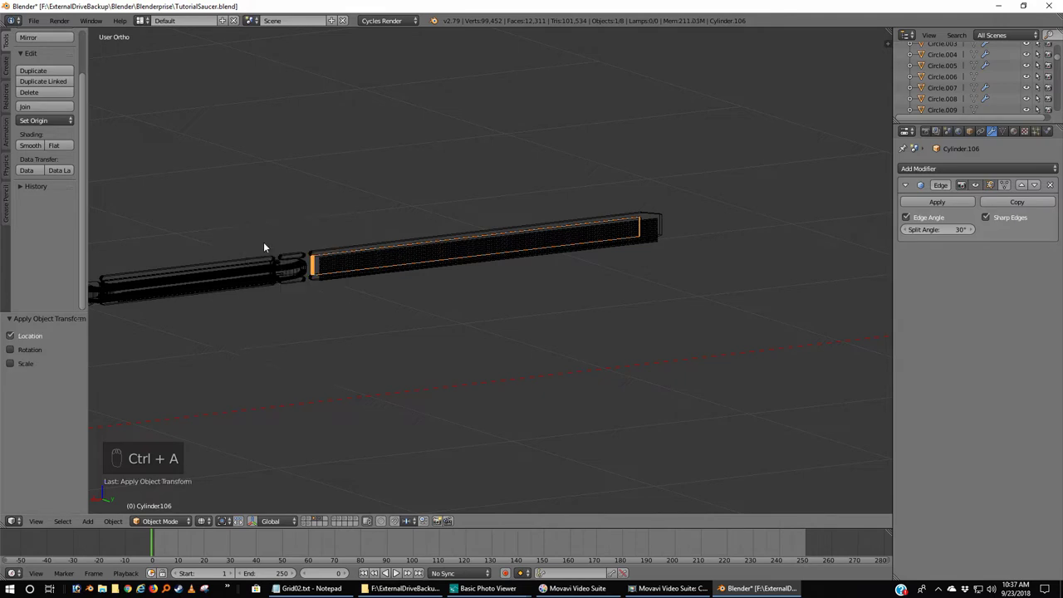
{"action": "key", "text": "ctrl+a"}
{"action": "key", "text": "ctrl+a"}
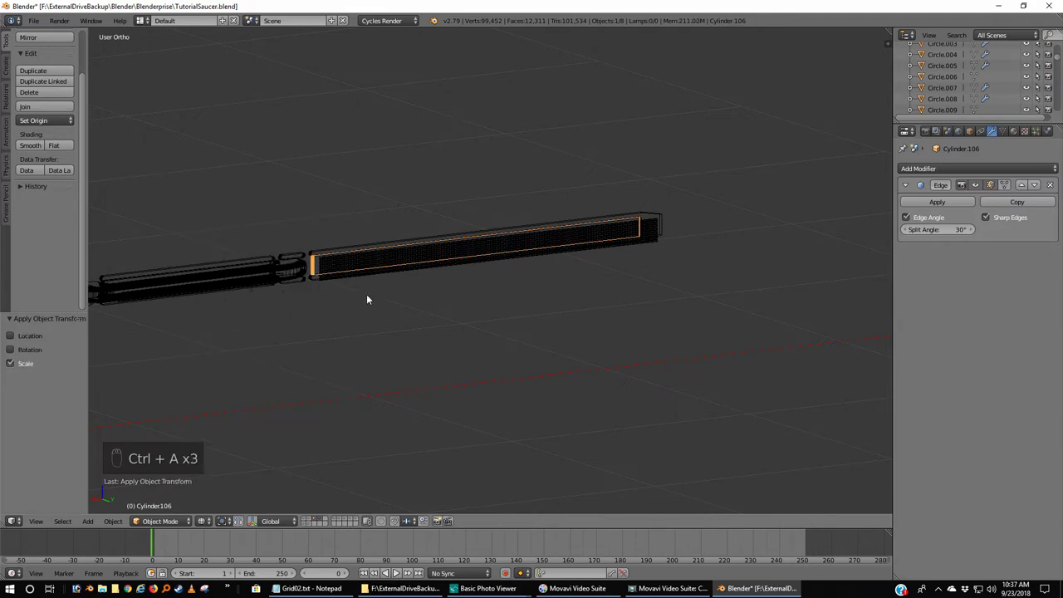
- Add a Shrinkwrap modifier to the grid plane with no target set yet
{"action": "left_click_drag", "start_coordinate": [485, 302], "coordinate": [193, 311]}
{"action": "left_click_drag", "start_coordinate": [193, 311], "coordinate": [927, 188]}
{"action": "left_click_drag", "start_coordinate": [961, 171], "coordinate": [953, 168]}
{"action": "left_click_drag", "start_coordinate": [954, 167], "coordinate": [935, 320]}
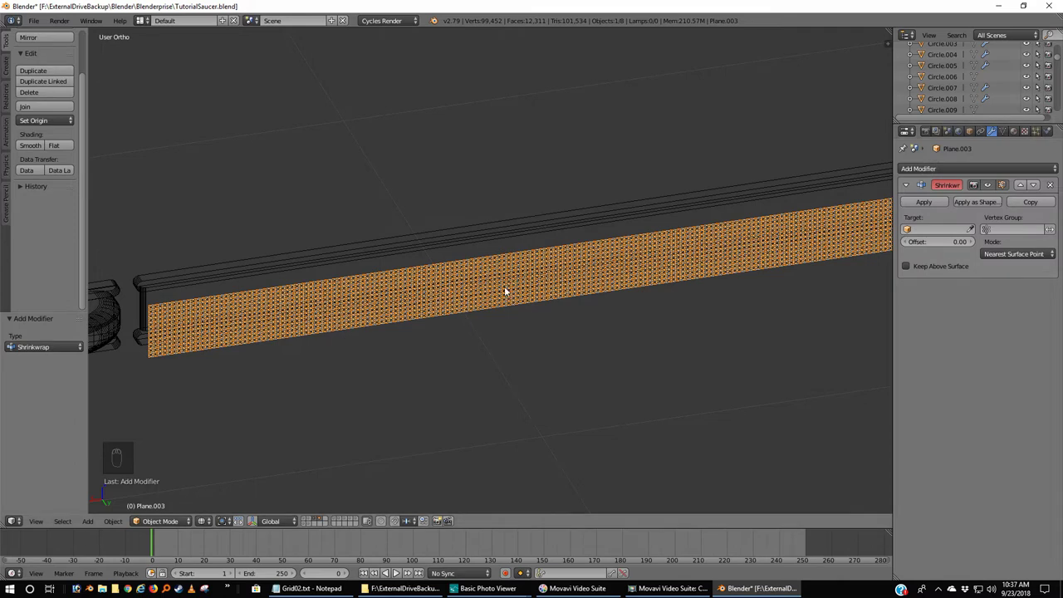
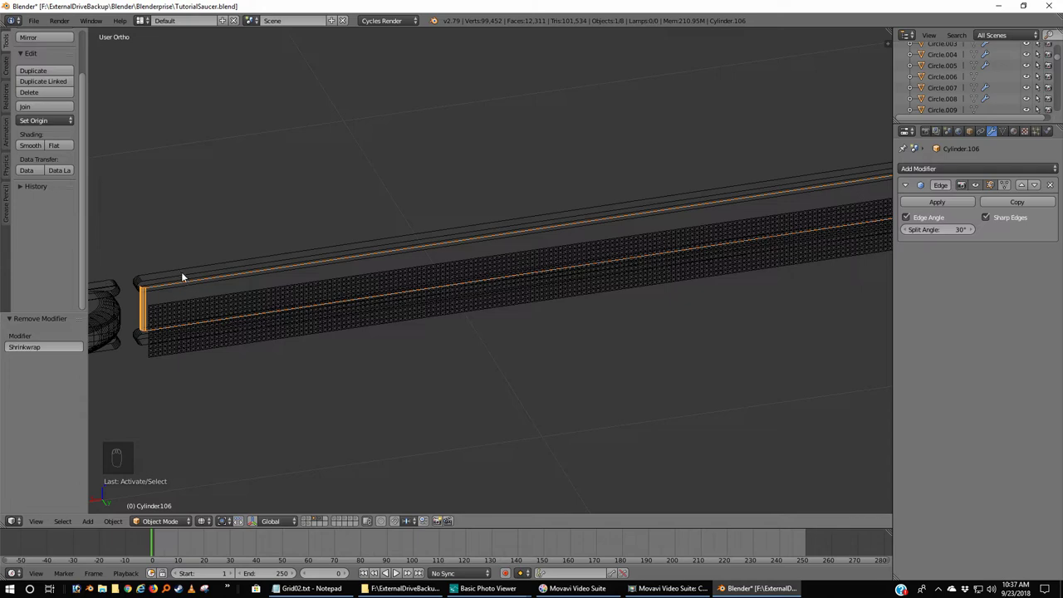
{"action": "left_click_drag", "start_coordinate": [146, 308], "coordinate": [935, 317]}
{"action": "left_click", "coordinate": [936, 316]}
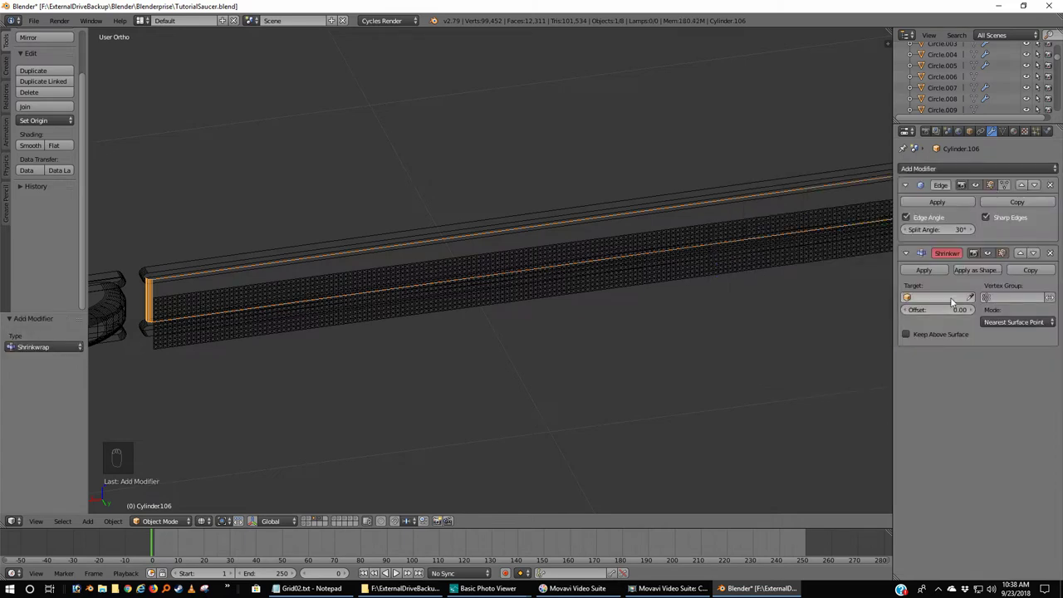
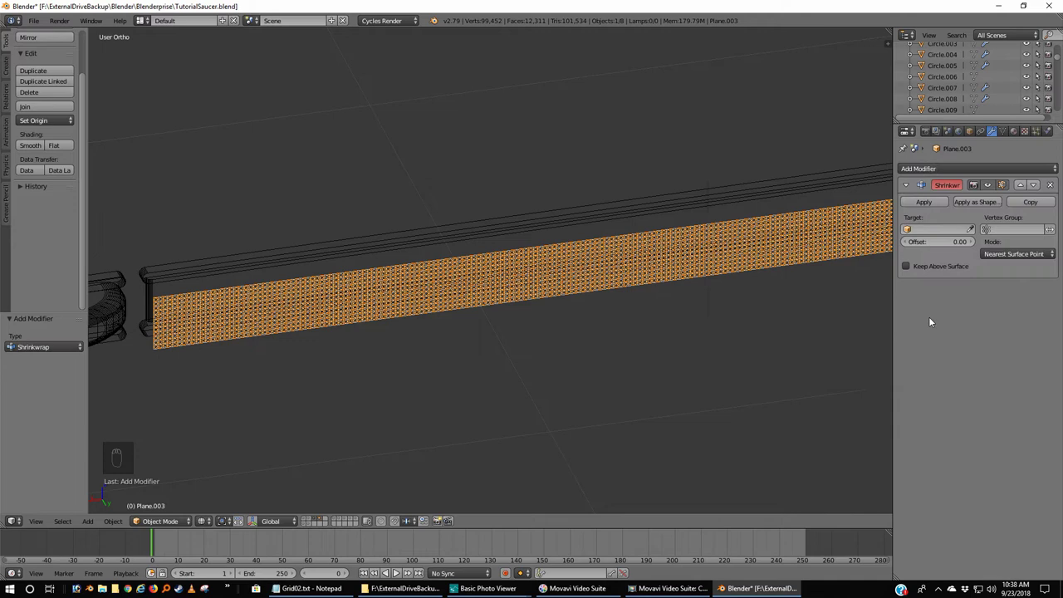
- Target the grid plane's Shrinkwrap at Cylinder.106 with 0.01 offset and inspect the wrapped grill
{"action": "left_click_drag", "start_coordinate": [977, 230], "coordinate": [159, 295]}
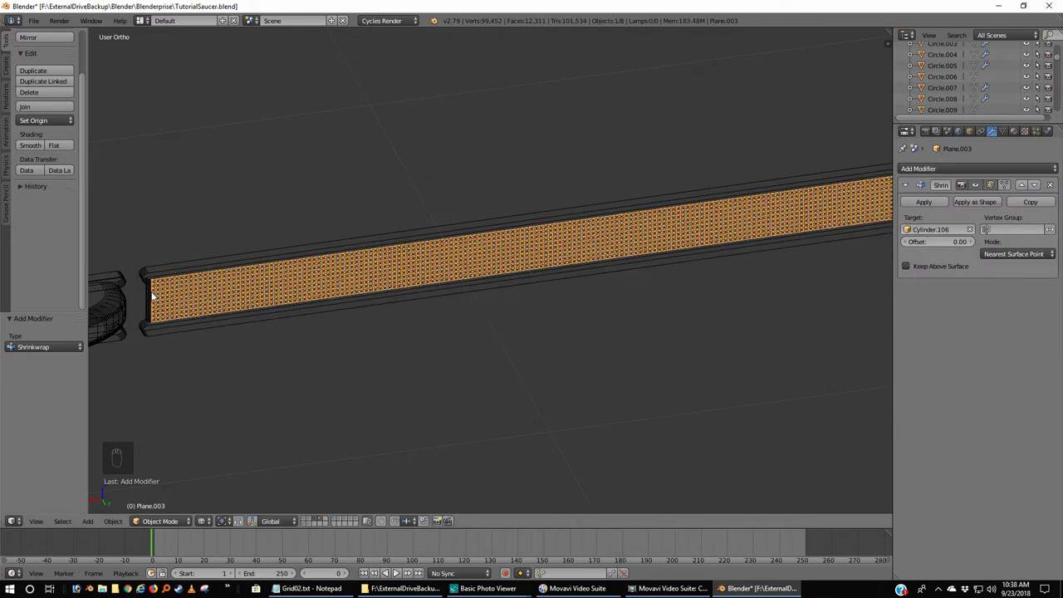
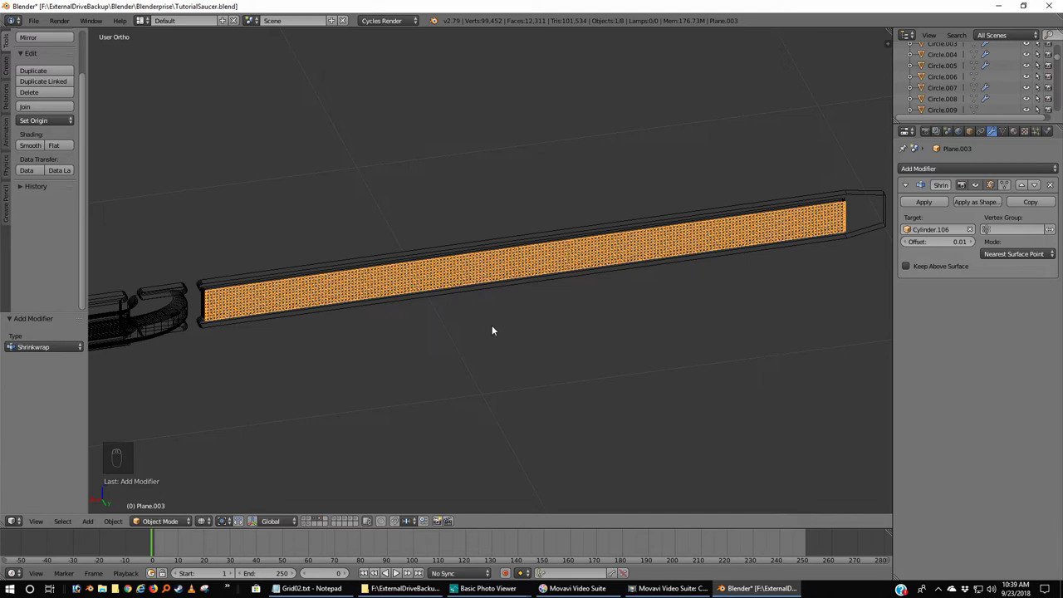
{"action": "key", "text": "s"}
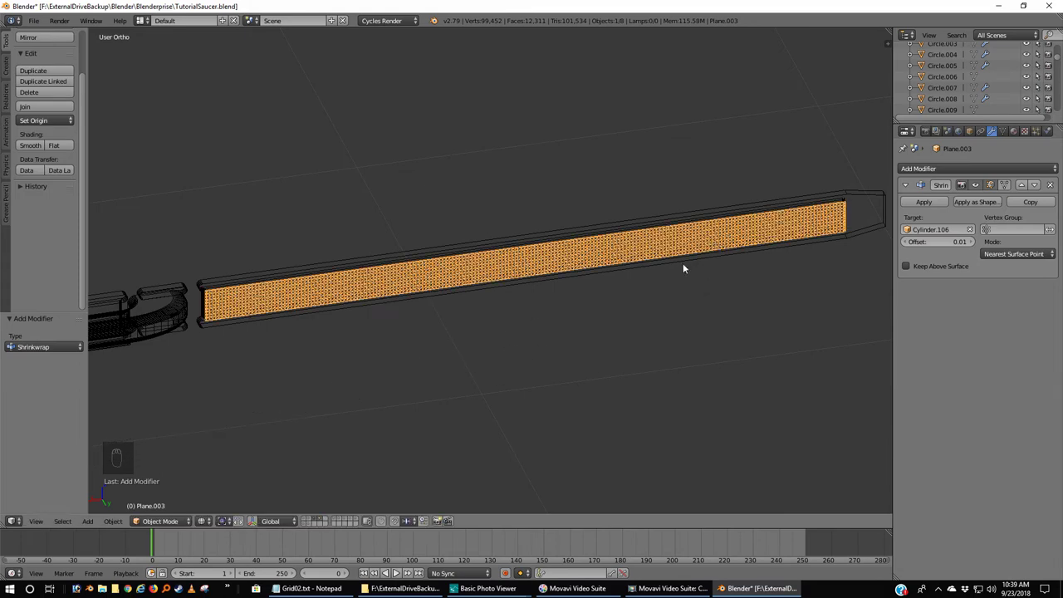
{"action": "left_click_drag", "start_coordinate": [671, 291], "coordinate": [223, 472]}
{"action": "left_click_drag", "start_coordinate": [382, 334], "coordinate": [382, 334]}
{"action": "left_click_drag", "start_coordinate": [382, 333], "coordinate": [492, 376]}
- Set the grid plane's origin to its geometry centre via Set Origin
{"action": "key", "text": "ctrl+shift+alt+c"}
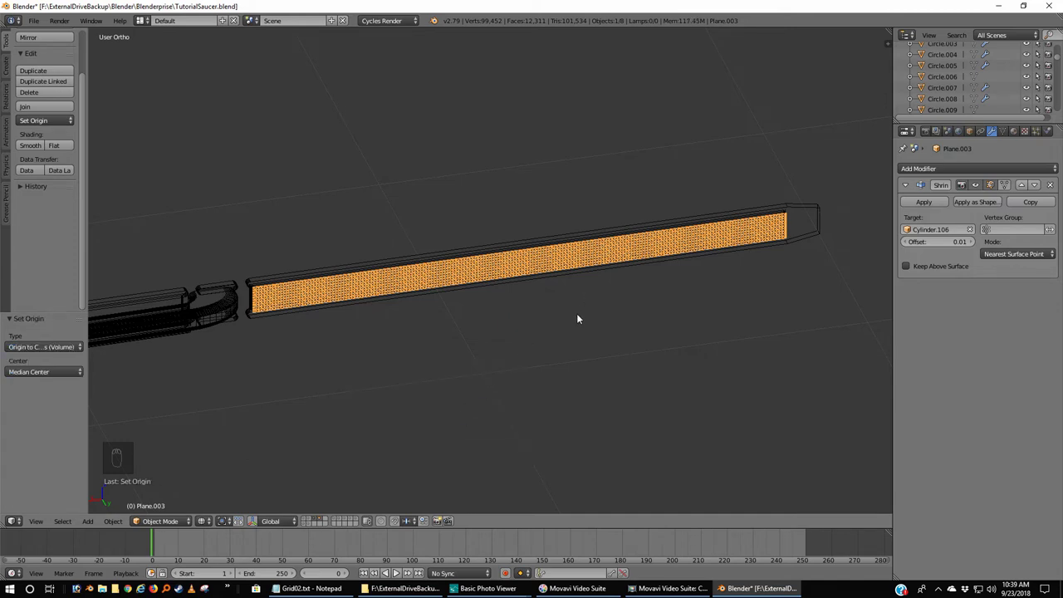
{"action": "middle_click", "coordinate": [581, 317]}
{"action": "left_click", "coordinate": [581, 318]}
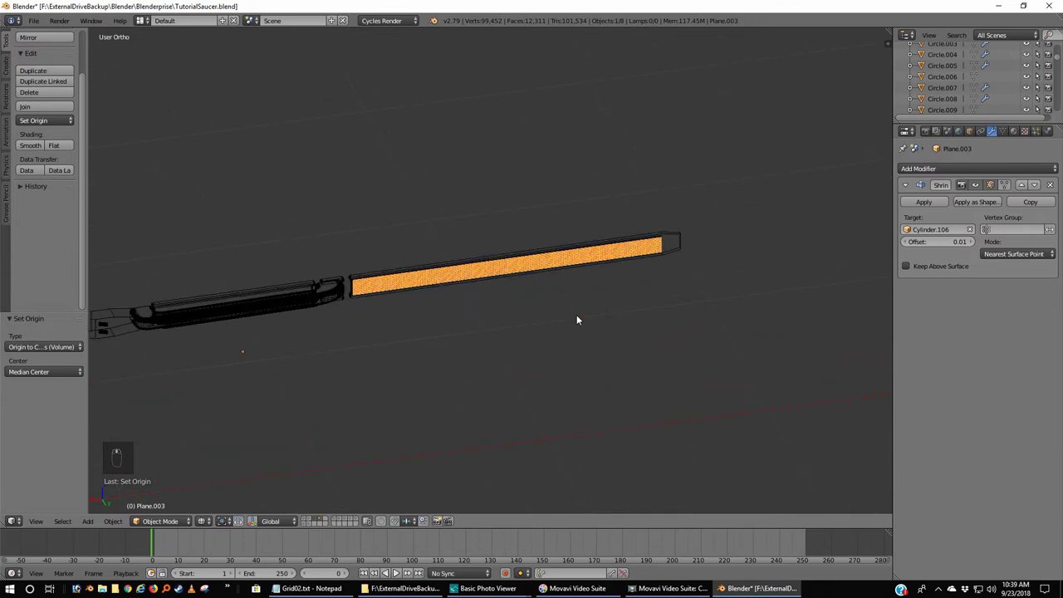
{"action": "key", "text": "ctrl+shift+alt+c"}
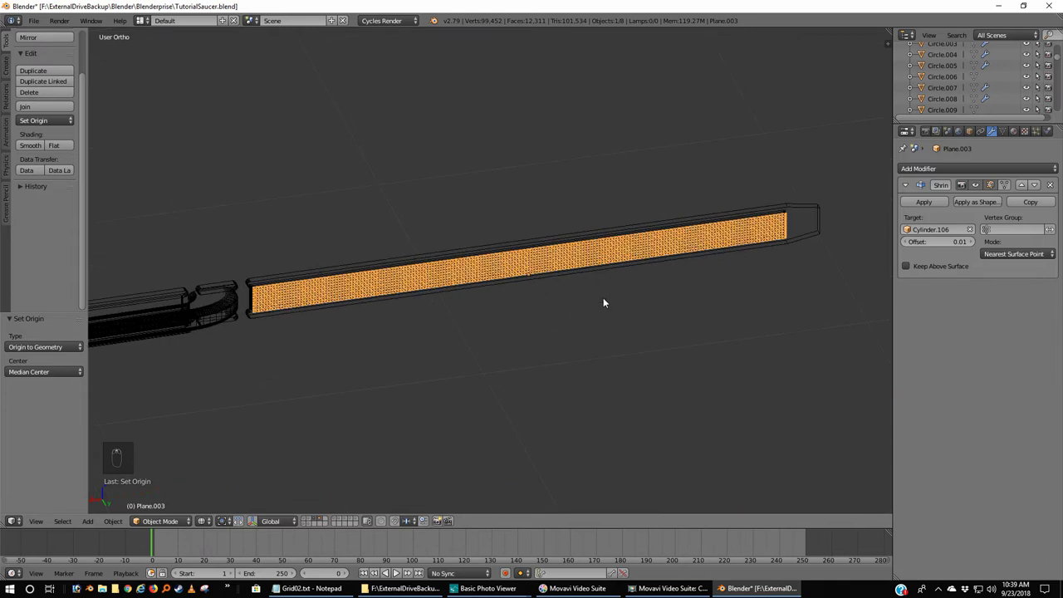
- Scale the grid plane along X to about 1.077 so it fills the panel, checking the ends
{"action": "key", "text": "s"}
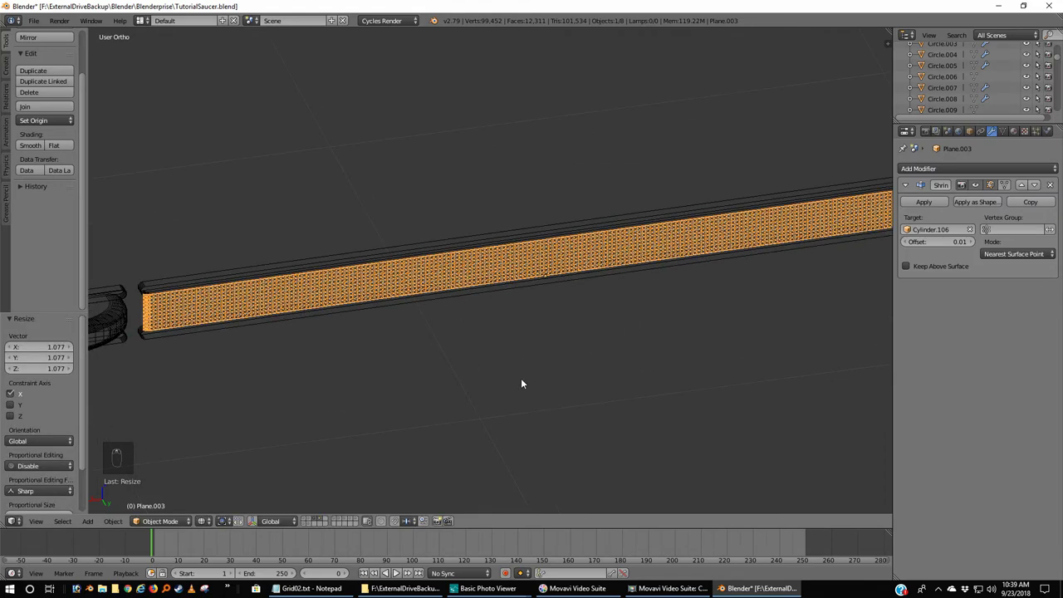
{"action": "left_click_drag", "start_coordinate": [538, 384], "coordinate": [560, 386]}
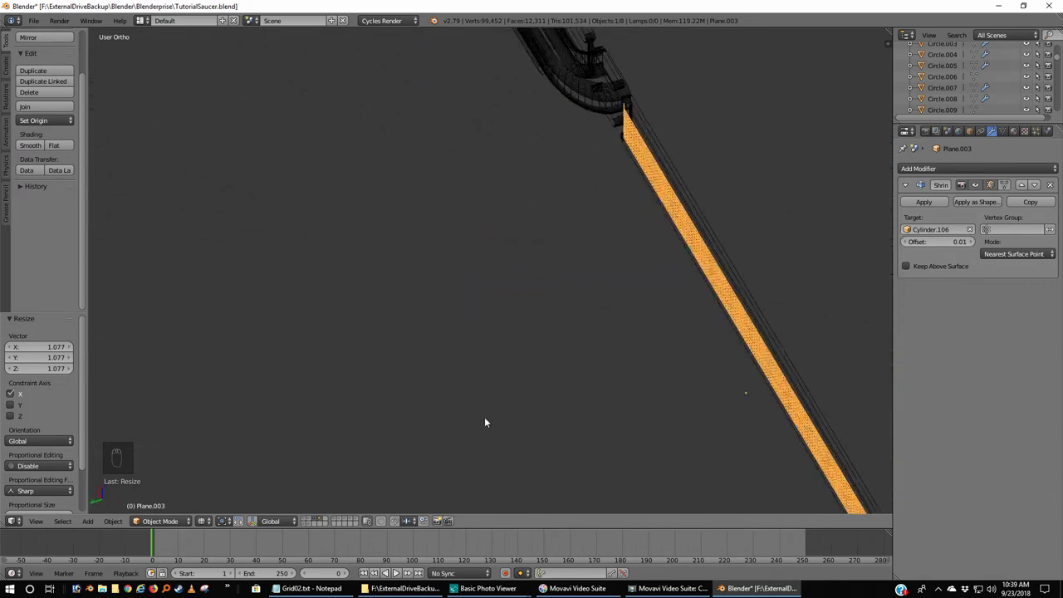
{"action": "left_click_drag", "start_coordinate": [499, 394], "coordinate": [710, 364]}
{"action": "key", "text": "z"}
- Select Cylinder.106 beneath the grill and view the panel from the side in wireframe
{"action": "right_click", "coordinate": [658, 363]}
{"action": "left_click_drag", "start_coordinate": [651, 357], "coordinate": [691, 383]}
{"action": "key", "text": "z"}
{"action": "left_click_drag", "start_coordinate": [716, 399], "coordinate": [832, 393]}
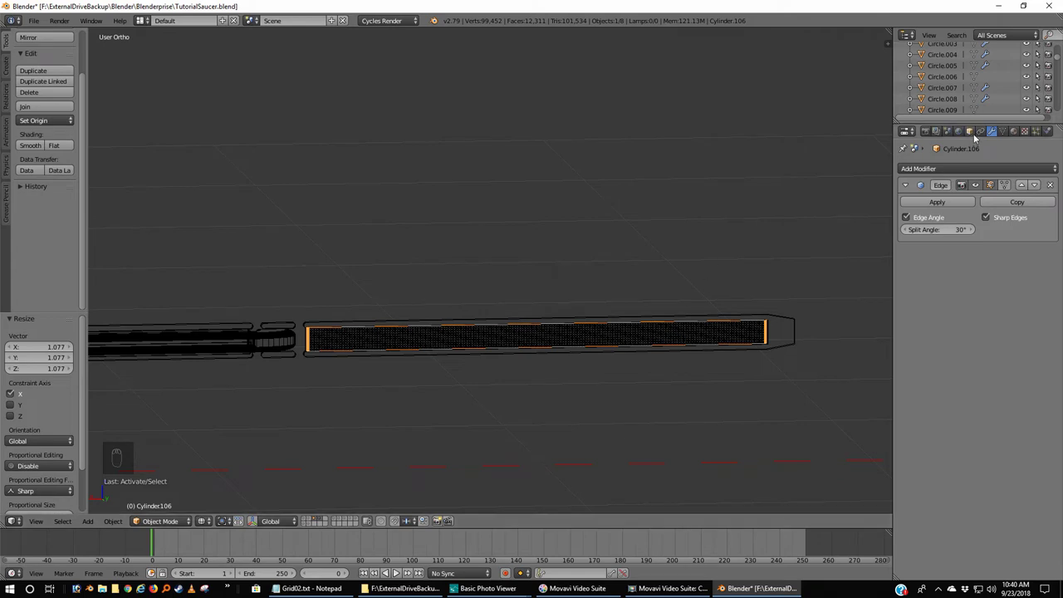
- In Cycles Settings > Ray Visibility, hide Cylinder.106 from the Camera
{"action": "left_click_drag", "start_coordinate": [977, 131], "coordinate": [973, 133]}
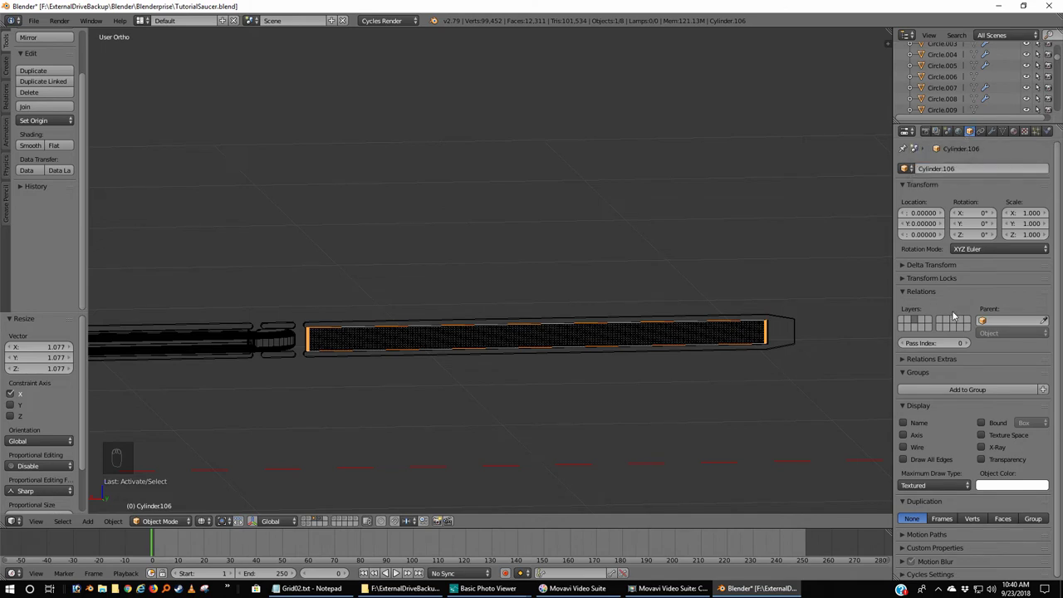
{"action": "left_click_drag", "start_coordinate": [467, 147], "coordinate": [410, 24]}
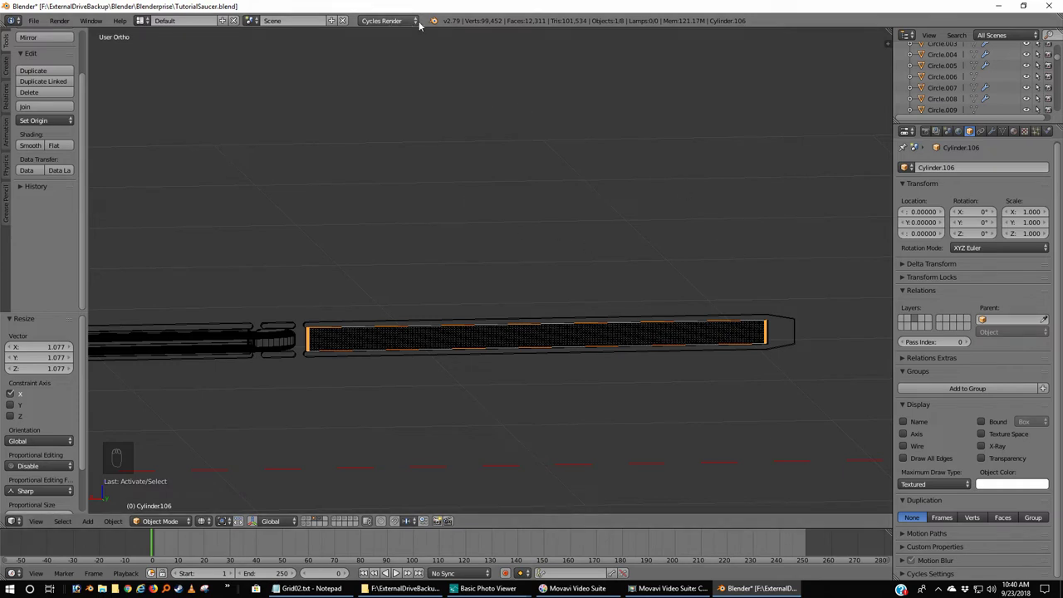
{"action": "left_click_drag", "start_coordinate": [412, 23], "coordinate": [583, 85]}
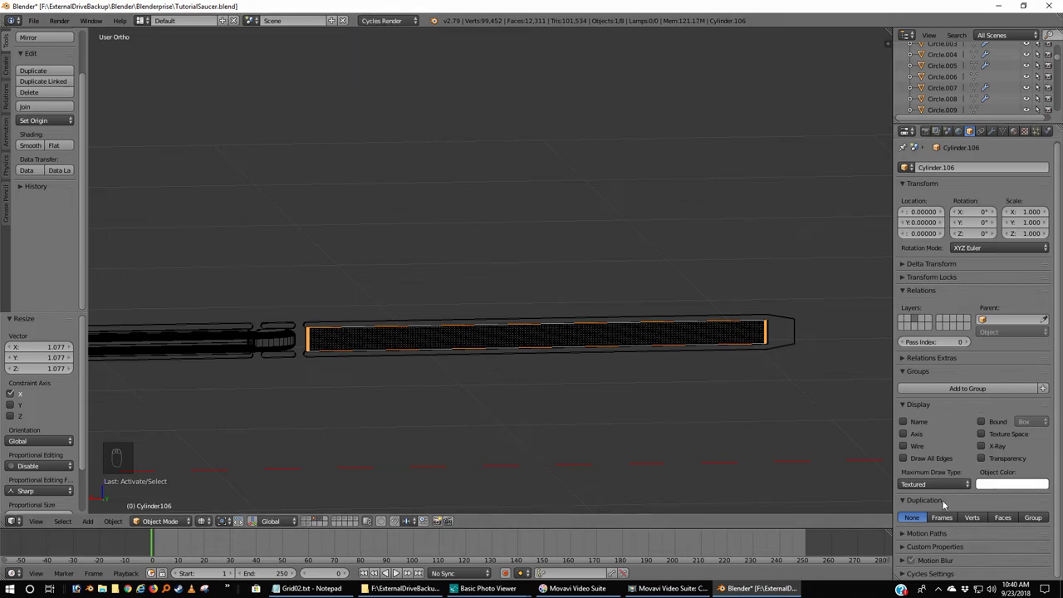
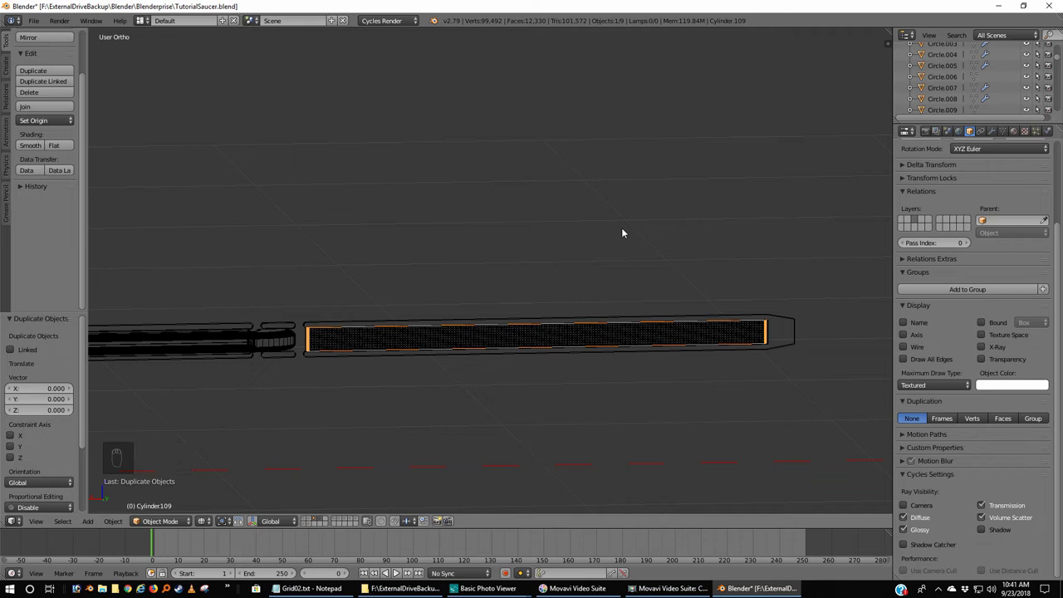
- Undo the stray cylinder duplicate and duplicate the grill plane with Shift+D
{"action": "key", "text": "ctrl+z"}
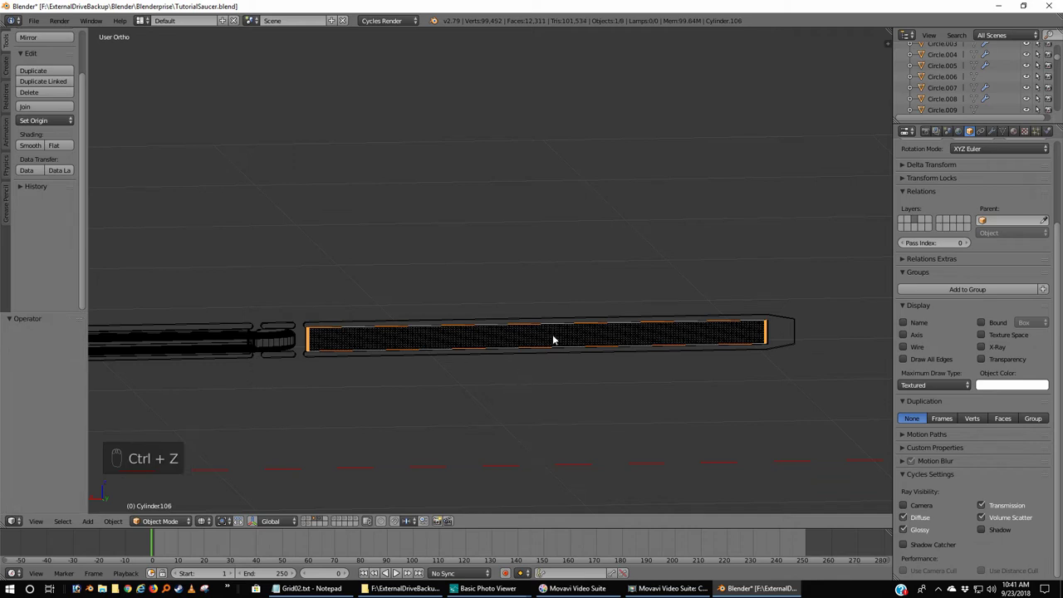
{"action": "left_click_drag", "start_coordinate": [556, 336], "coordinate": [516, 395]}
{"action": "key", "text": "shift+d"}
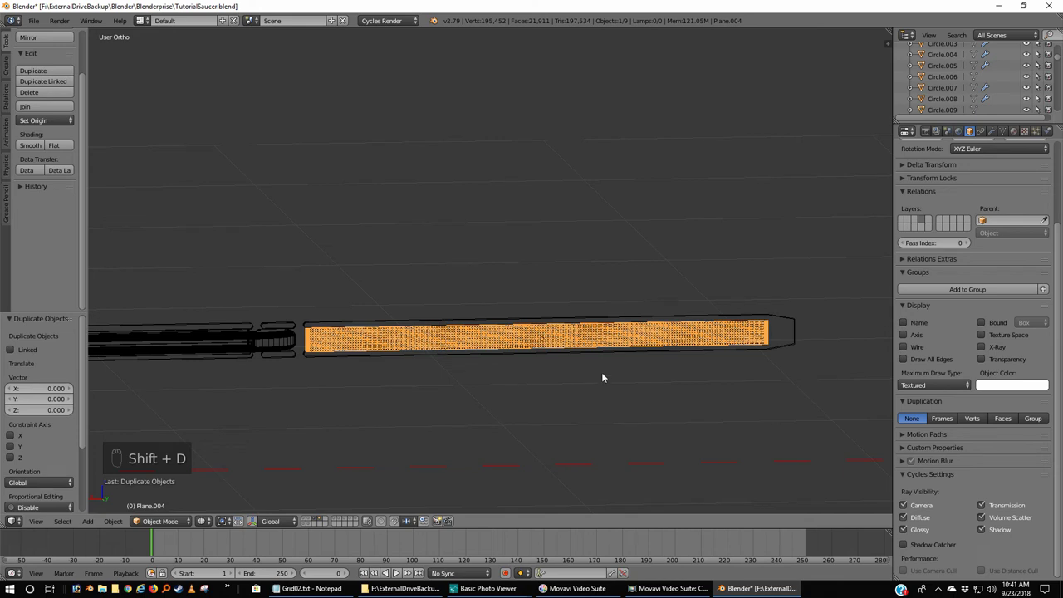
{"action": "key", "text": "ctrl+KP_1"}
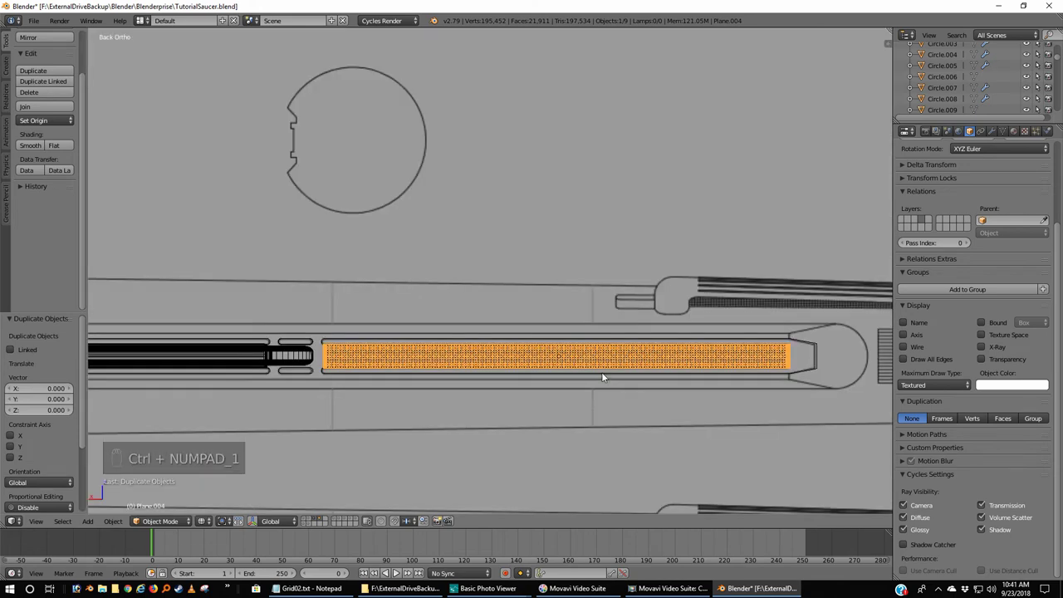
- Move the duplicate grill along X to the fore slot of the nacelle
{"action": "key", "text": "g"}
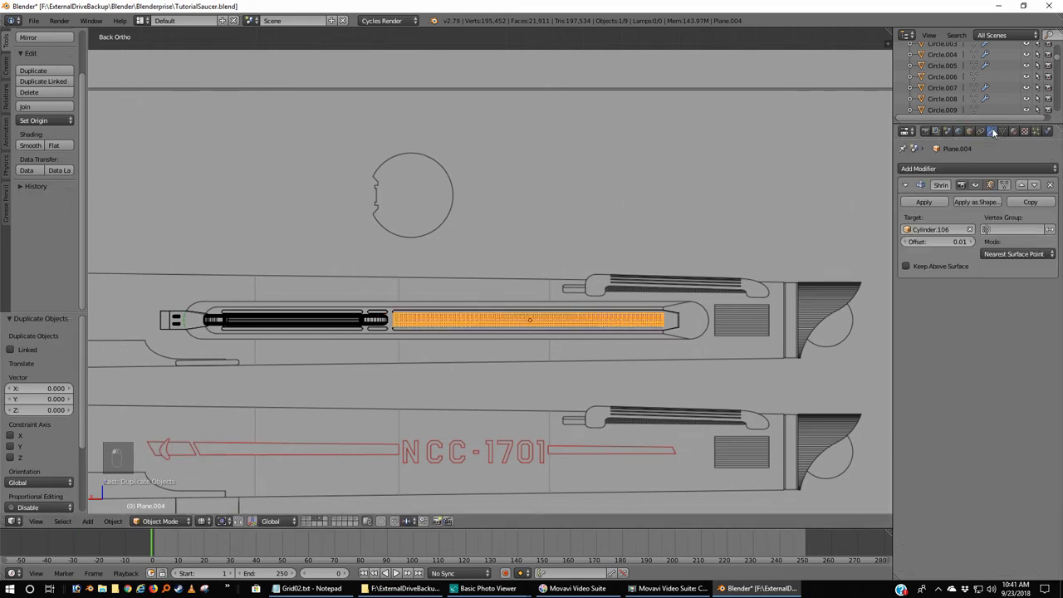
{"action": "left_click_drag", "start_coordinate": [1060, 185], "coordinate": [654, 333]}
{"action": "key", "text": "g"}
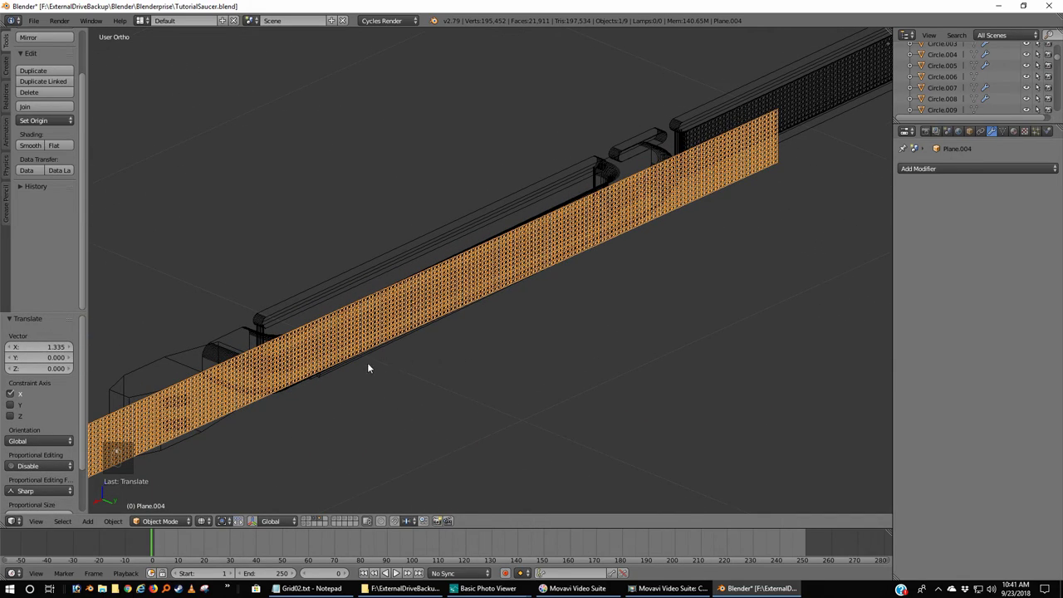
- Add a Shrinkwrap to the duplicate grill, clear the wrong cylinder target and bring the fore slot into view
{"action": "left_click_drag", "start_coordinate": [269, 332], "coordinate": [253, 343]}
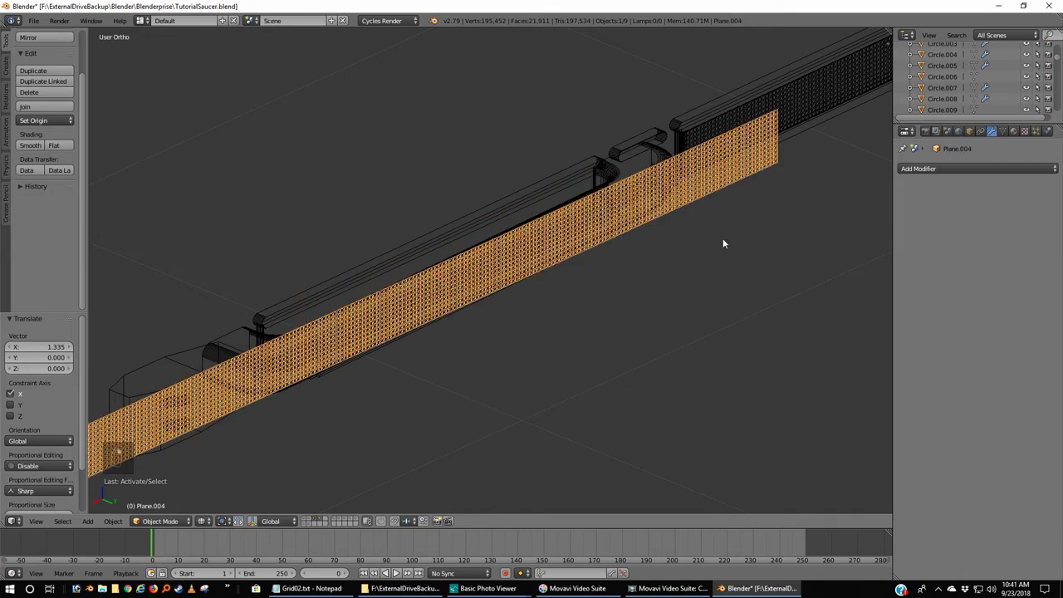
{"action": "left_click_drag", "start_coordinate": [985, 171], "coordinate": [921, 383]}
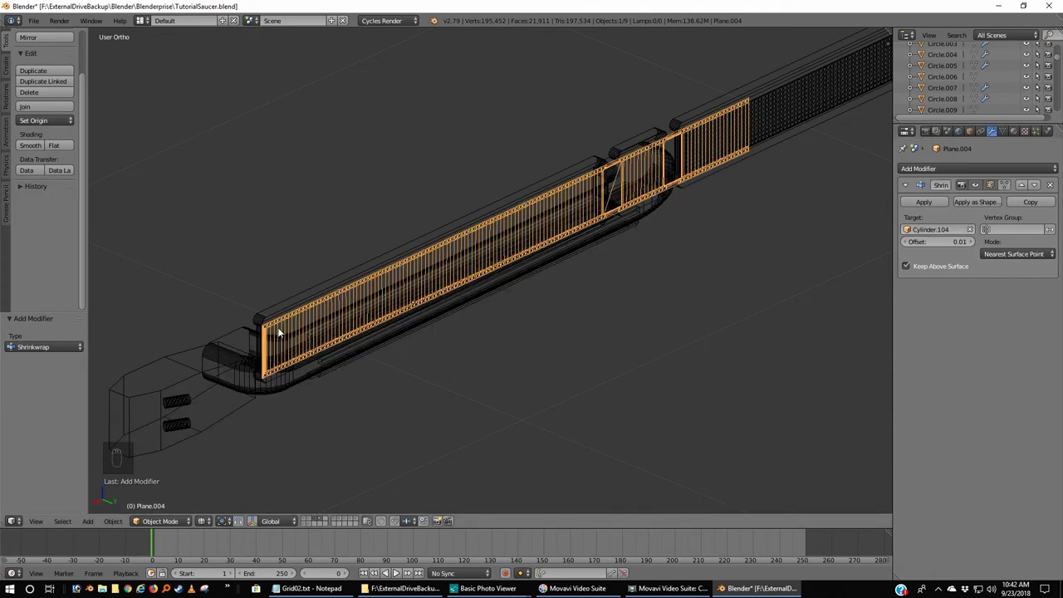
{"action": "left_click_drag", "start_coordinate": [680, 329], "coordinate": [971, 260]}
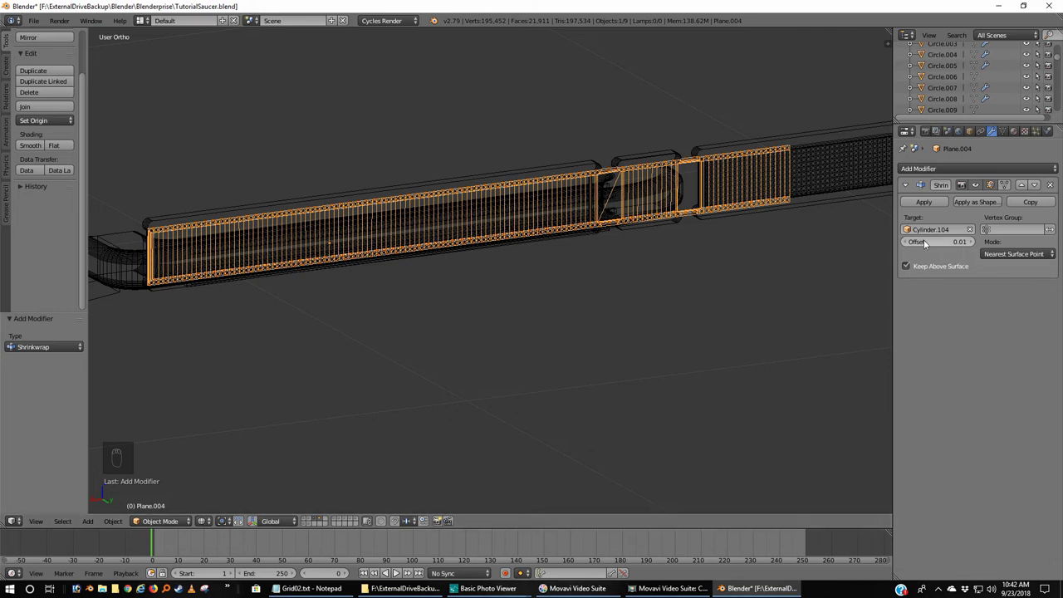
{"action": "left_click", "coordinate": [975, 229]}
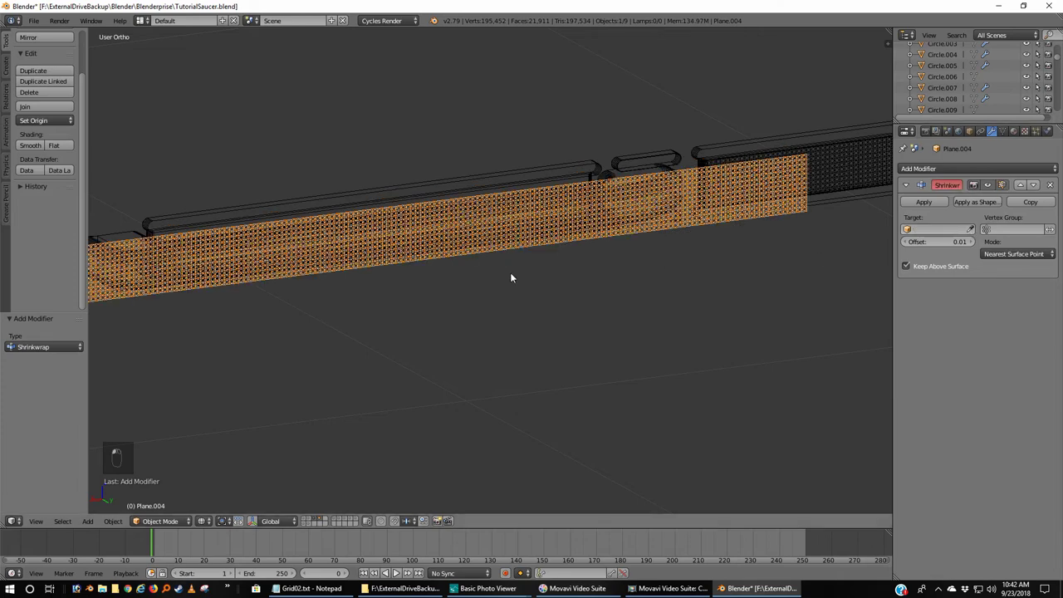
{"action": "left_click_drag", "start_coordinate": [579, 293], "coordinate": [651, 277]}
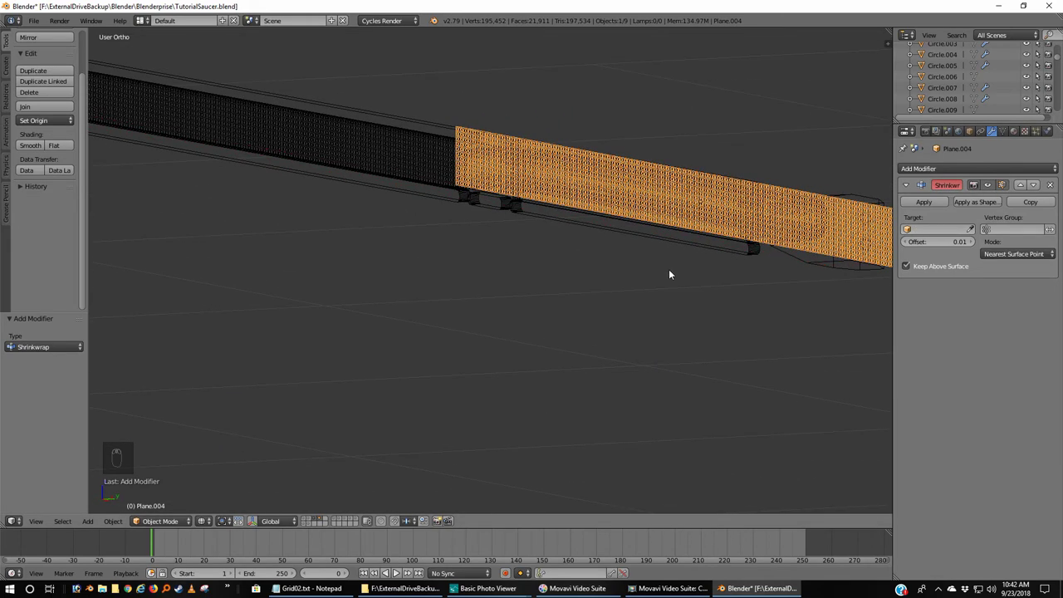
- Assign the Silver material to the fore grill Plane.004 and the aft grill Plane.003
{"action": "key", "text": "z"}
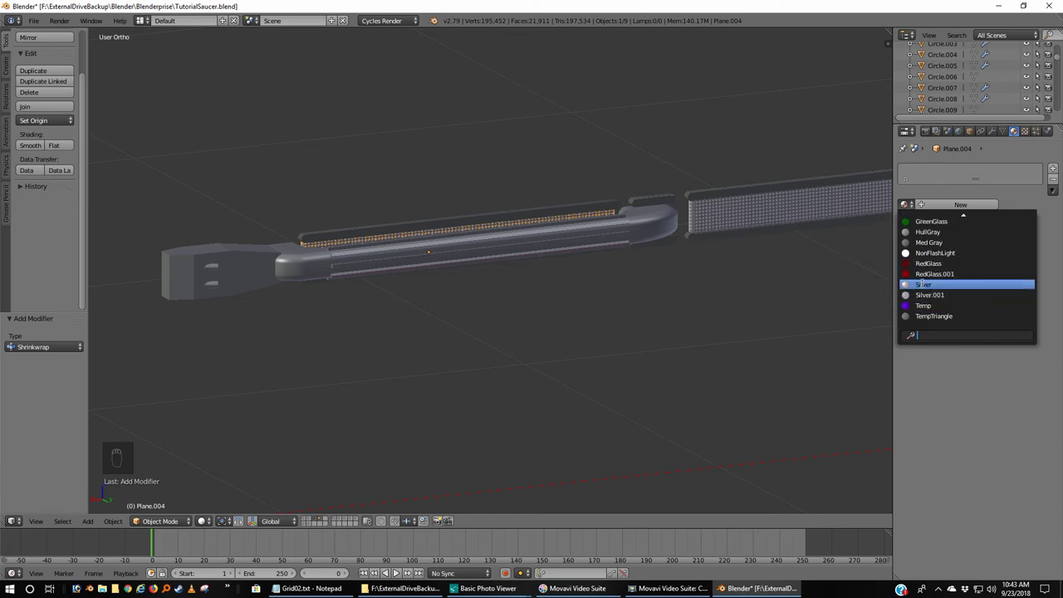
{"action": "left_click_drag", "start_coordinate": [694, 174], "coordinate": [711, 210]}
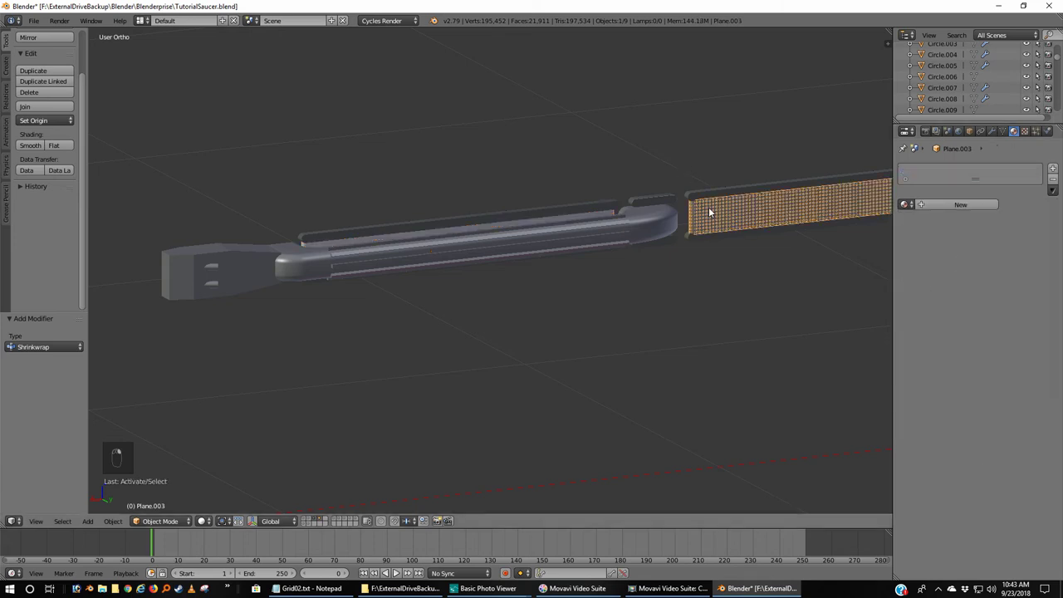
{"action": "left_click_drag", "start_coordinate": [923, 201], "coordinate": [911, 205]}
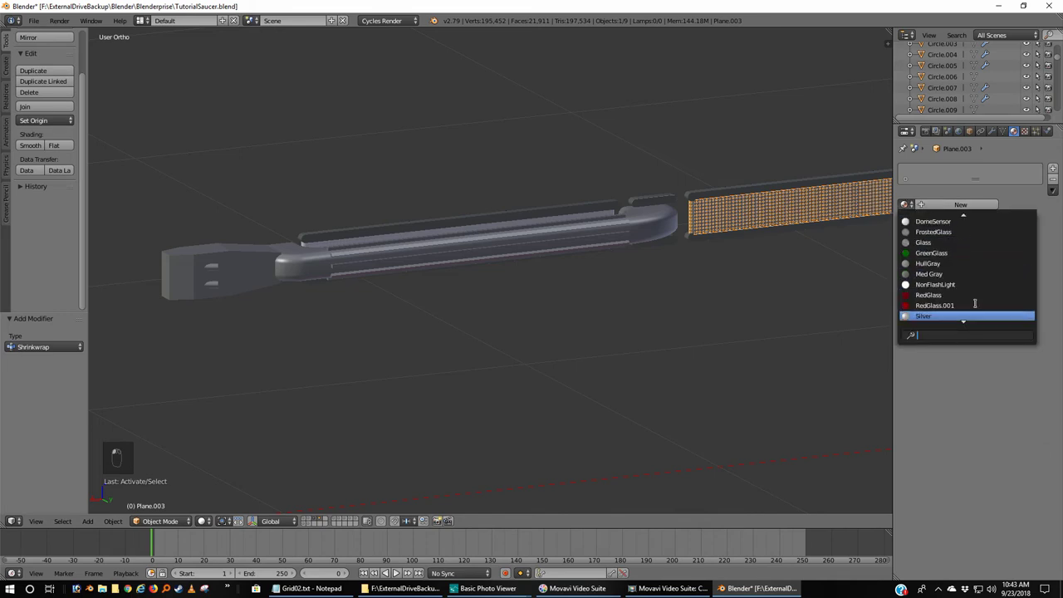
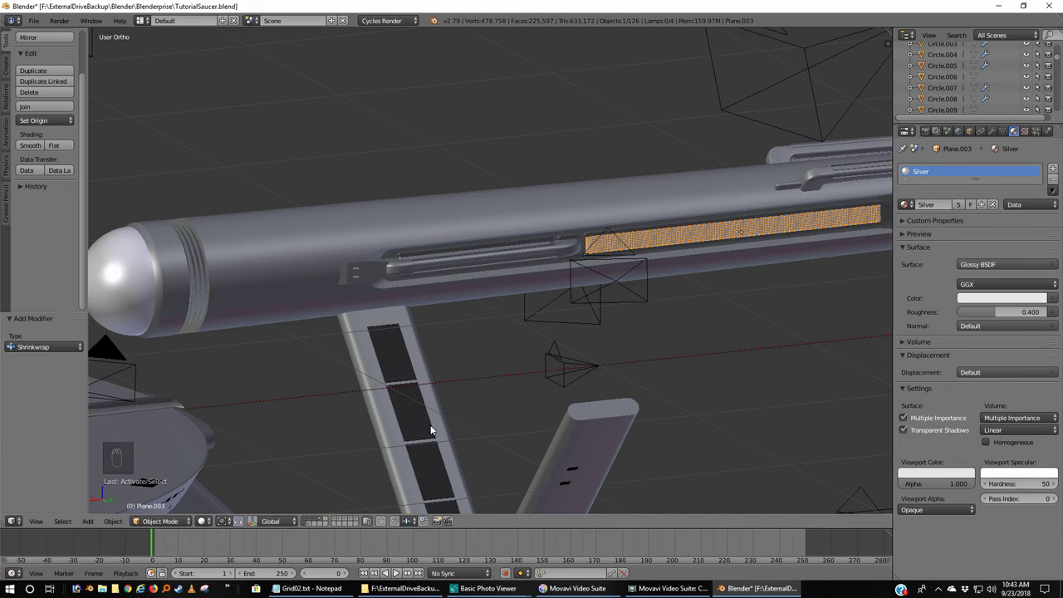
- Orbit in perspective around the nacelle to frame the long grill panel for a rendered preview
{"action": "key", "text": "KP_5"}
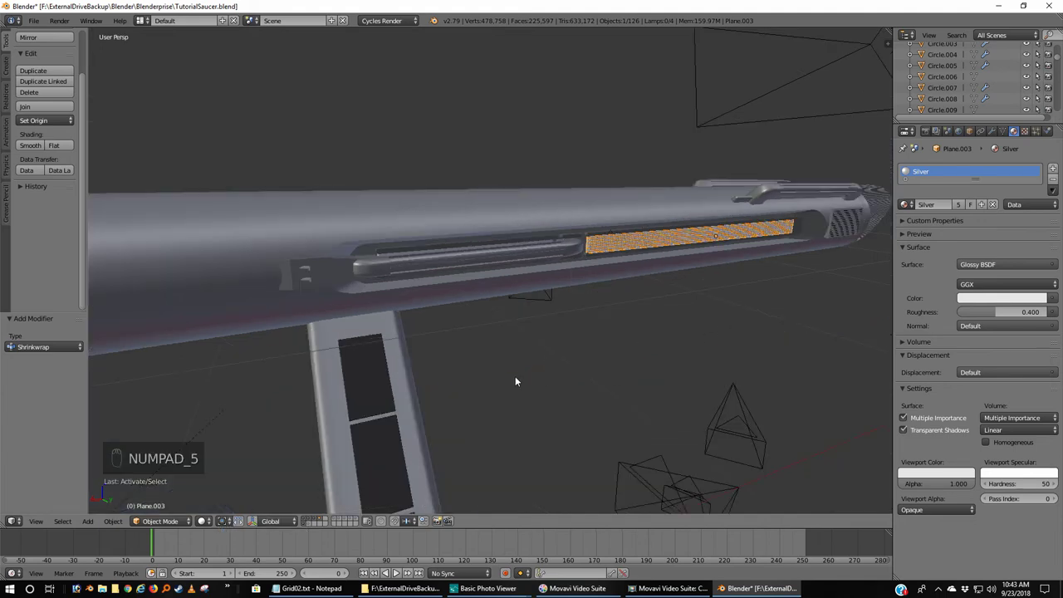
{"action": "middle_click", "coordinate": [509, 375]}
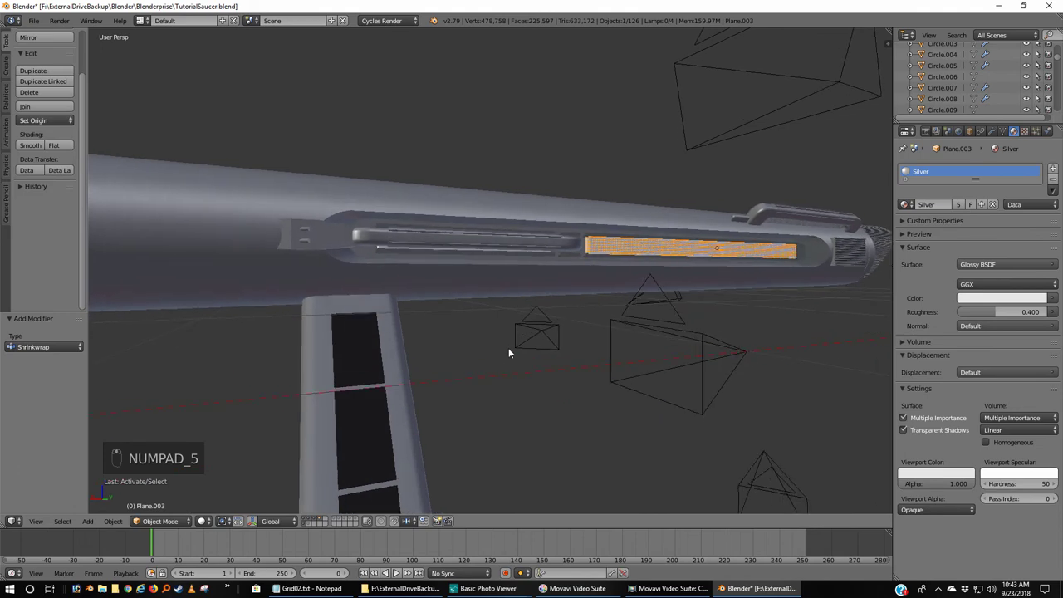
{"action": "left_click_drag", "start_coordinate": [595, 321], "coordinate": [532, 338]}
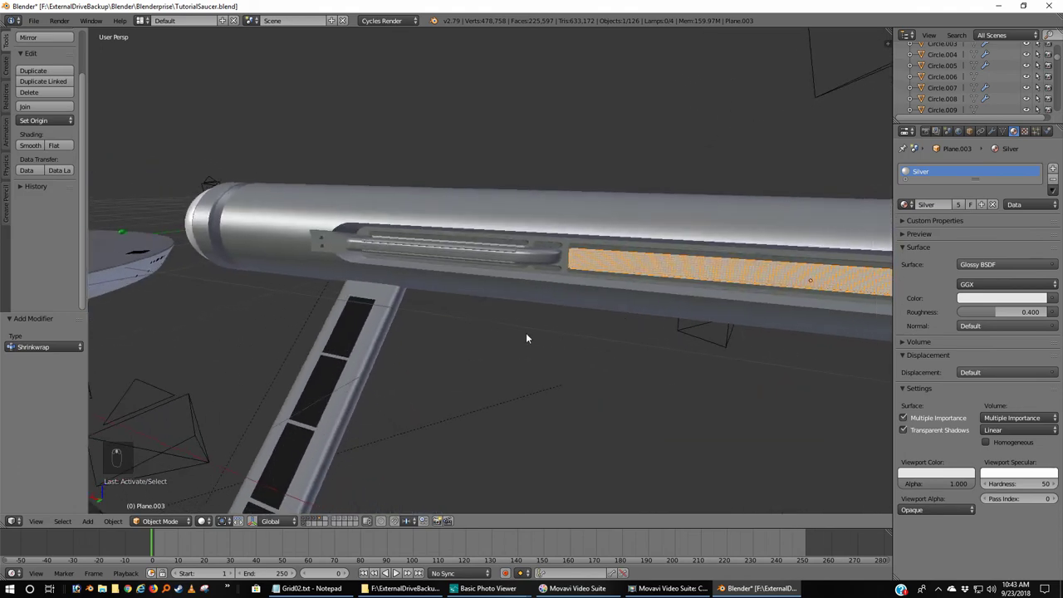
{"action": "middle_click", "coordinate": [495, 328]}
{"action": "left_click_drag", "start_coordinate": [499, 331], "coordinate": [455, 334]}
{"action": "left_click_drag", "start_coordinate": [437, 344], "coordinate": [409, 295]}
{"action": "middle_click", "coordinate": [408, 293]}
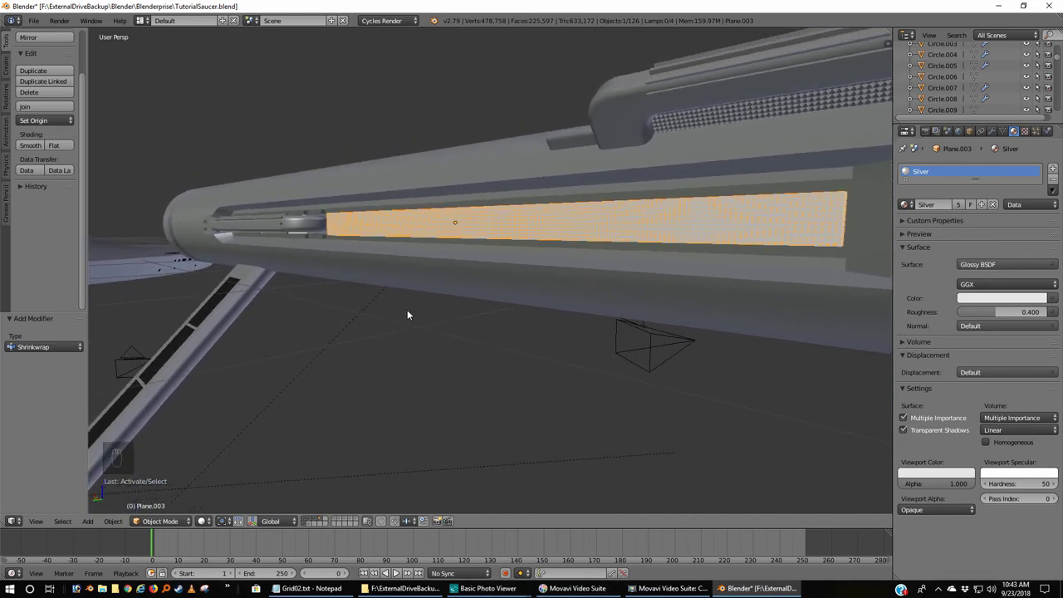
{"action": "middle_click", "coordinate": [532, 326]}
{"action": "left_click_drag", "start_coordinate": [531, 325], "coordinate": [531, 339]}
{"action": "left_click_drag", "start_coordinate": [532, 339], "coordinate": [545, 342]}
{"action": "middle_click", "coordinate": [535, 341]}
{"action": "middle_click", "coordinate": [534, 341]}
{"action": "left_click_drag", "start_coordinate": [485, 336], "coordinate": [420, 357]}
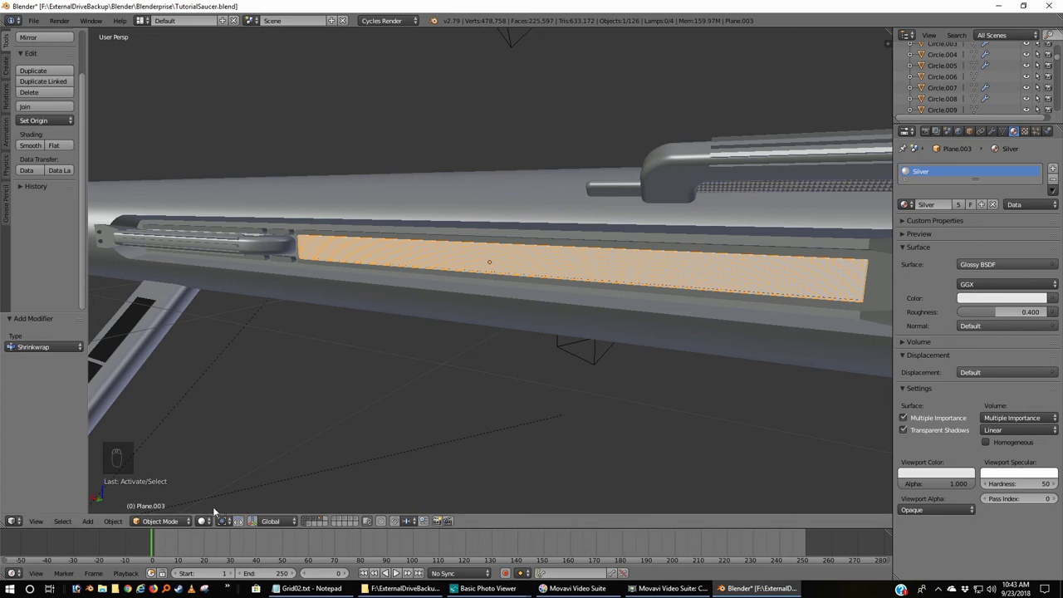
{"action": "left_click_drag", "start_coordinate": [206, 525], "coordinate": [209, 466]}
- Preview the silver grill in Rendered shading, orbit to the fore grill, then return to Wireframe
{"action": "left_click", "coordinate": [220, 448]}
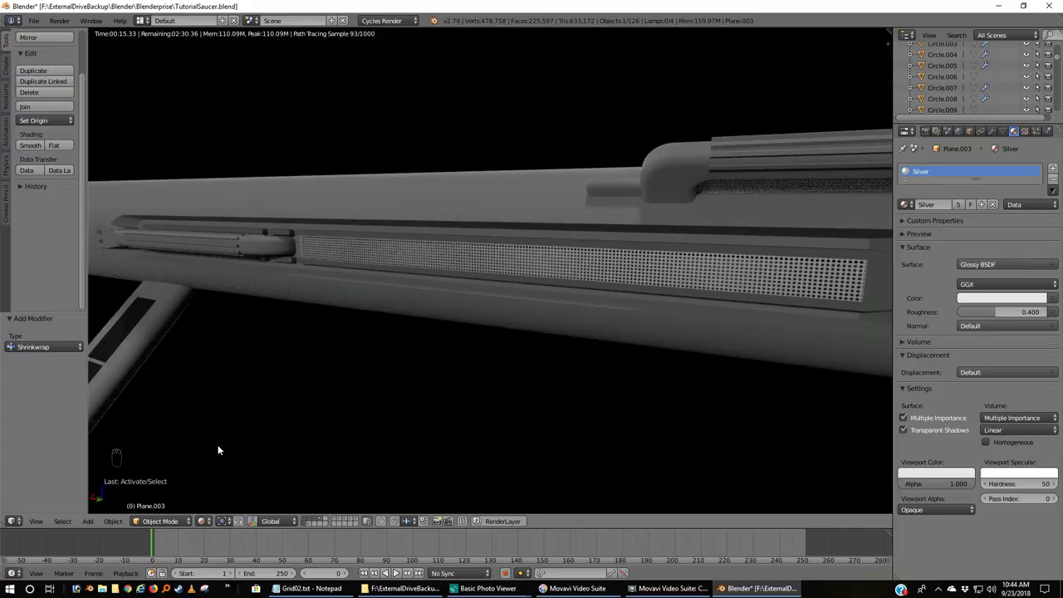
{"action": "left_click_drag", "start_coordinate": [213, 447], "coordinate": [324, 445]}
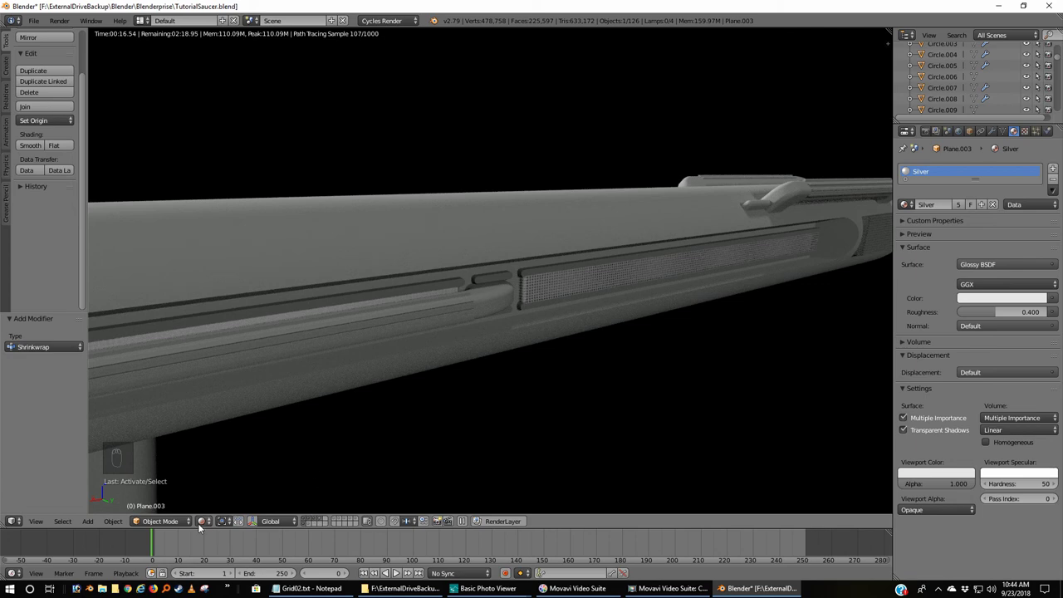
{"action": "left_click_drag", "start_coordinate": [206, 521], "coordinate": [212, 506]}
- Isolate the grill pieces in wireframe and select Cylinder.105 beneath the fore grill
{"action": "left_click", "coordinate": [213, 471]}
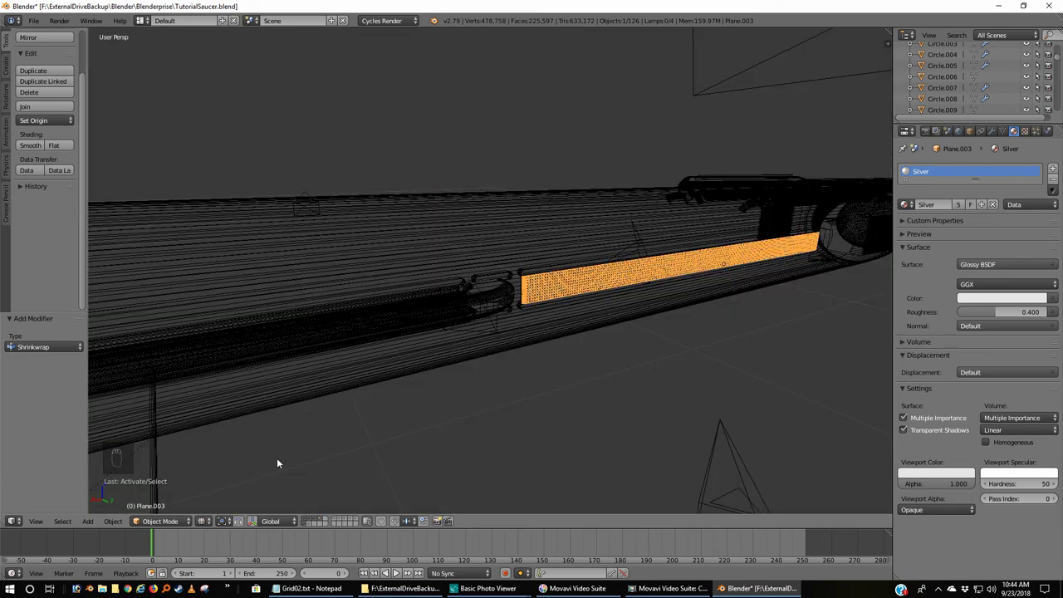
{"action": "left_click_drag", "start_coordinate": [327, 519], "coordinate": [355, 385]}
{"action": "left_click_drag", "start_coordinate": [355, 385], "coordinate": [460, 391]}
{"action": "key", "text": "z"}
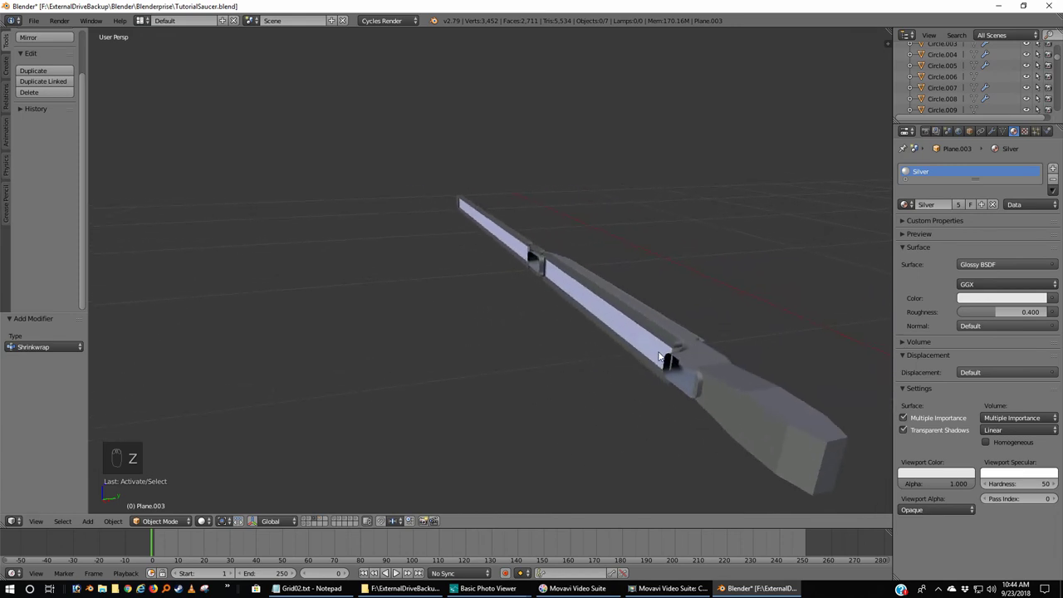
{"action": "left_click_drag", "start_coordinate": [596, 387], "coordinate": [551, 381]}
{"action": "key", "text": "z"}
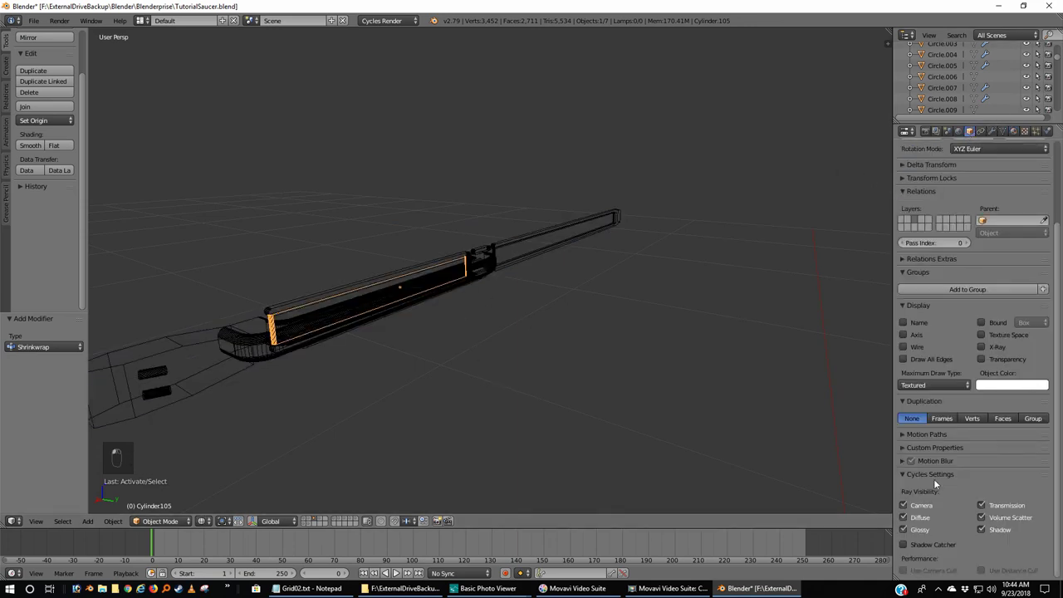
- Uncheck Camera and Shadow ray visibility for Cylinder.105 and return to the full rendered nacelle view
{"action": "left_click_drag", "start_coordinate": [953, 466], "coordinate": [903, 502]}
{"action": "left_click_drag", "start_coordinate": [903, 502], "coordinate": [299, 443]}
{"action": "left_click_drag", "start_coordinate": [206, 520], "coordinate": [396, 367]}
{"action": "left_click", "coordinate": [396, 367]}
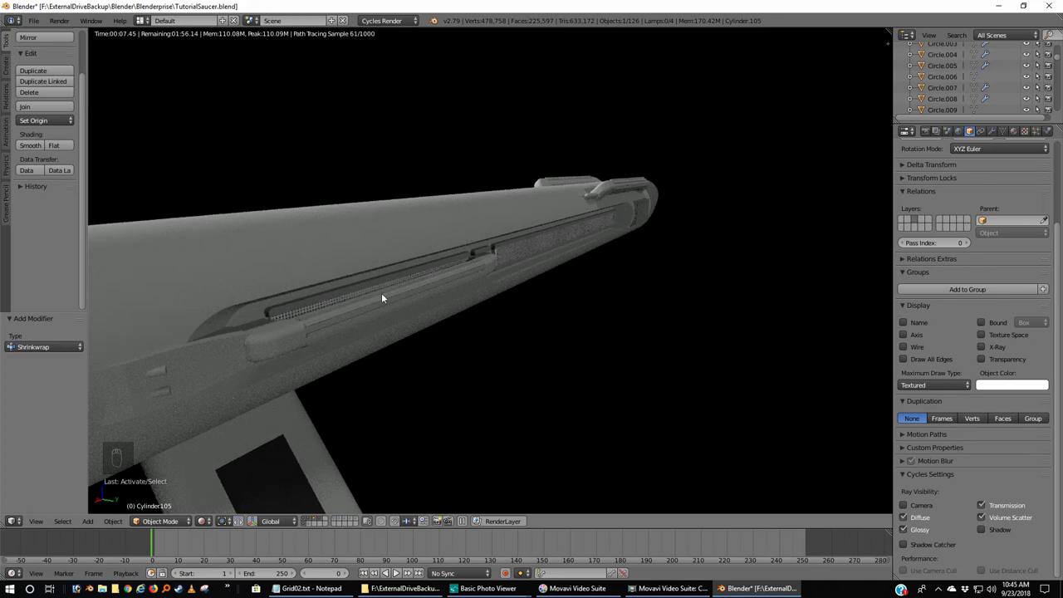
{"action": "middle_click", "coordinate": [551, 321]}
{"action": "middle_click", "coordinate": [531, 322]}
{"action": "middle_click", "coordinate": [514, 322]}
{"action": "left_click_drag", "start_coordinate": [488, 316], "coordinate": [480, 306]}
{"action": "middle_click", "coordinate": [469, 294]}
{"action": "middle_click", "coordinate": [469, 293]}
{"action": "left_click_drag", "start_coordinate": [469, 289], "coordinate": [519, 276]}
{"action": "middle_click", "coordinate": [552, 259]}
{"action": "middle_click", "coordinate": [552, 259]}
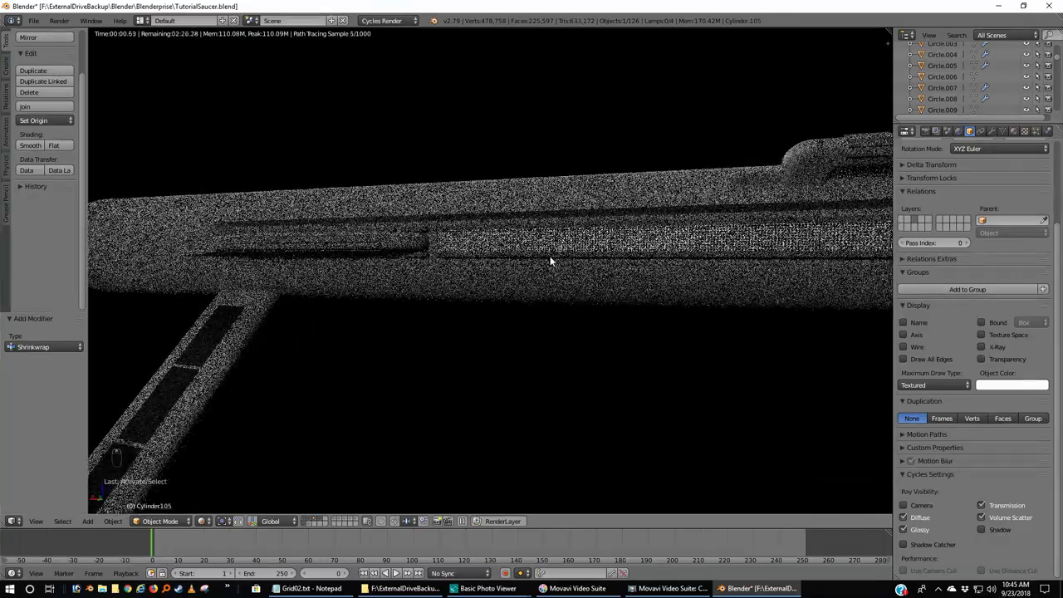
{"action": "left_click_drag", "start_coordinate": [553, 259], "coordinate": [406, 288]}
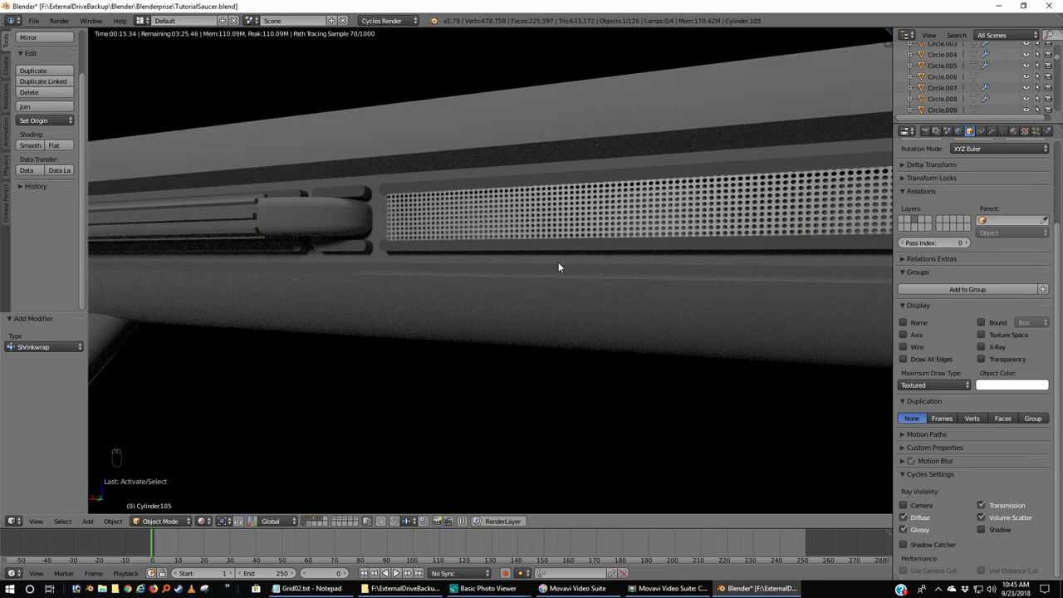
{"action": "middle_click", "coordinate": [561, 265]}
{"action": "left_click_drag", "start_coordinate": [560, 265], "coordinate": [486, 277]}
{"action": "left_click_drag", "start_coordinate": [281, 317], "coordinate": [326, 331]}
{"action": "middle_click", "coordinate": [376, 338]}
{"action": "middle_click", "coordinate": [381, 337]}
{"action": "middle_click", "coordinate": [388, 338]}
{"action": "middle_click", "coordinate": [387, 338]}
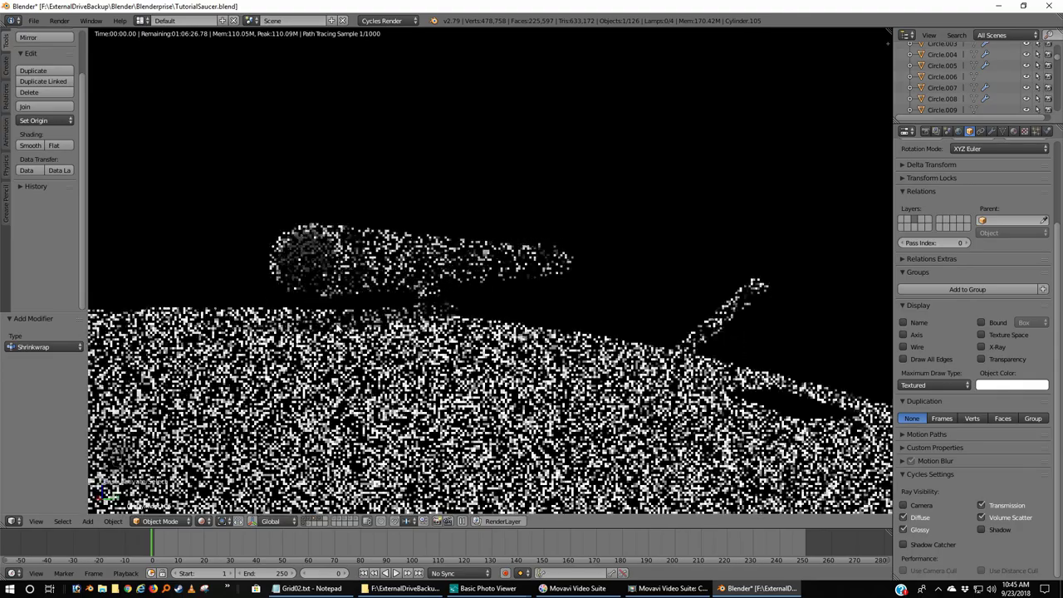
{"action": "middle_click", "coordinate": [589, 259]}
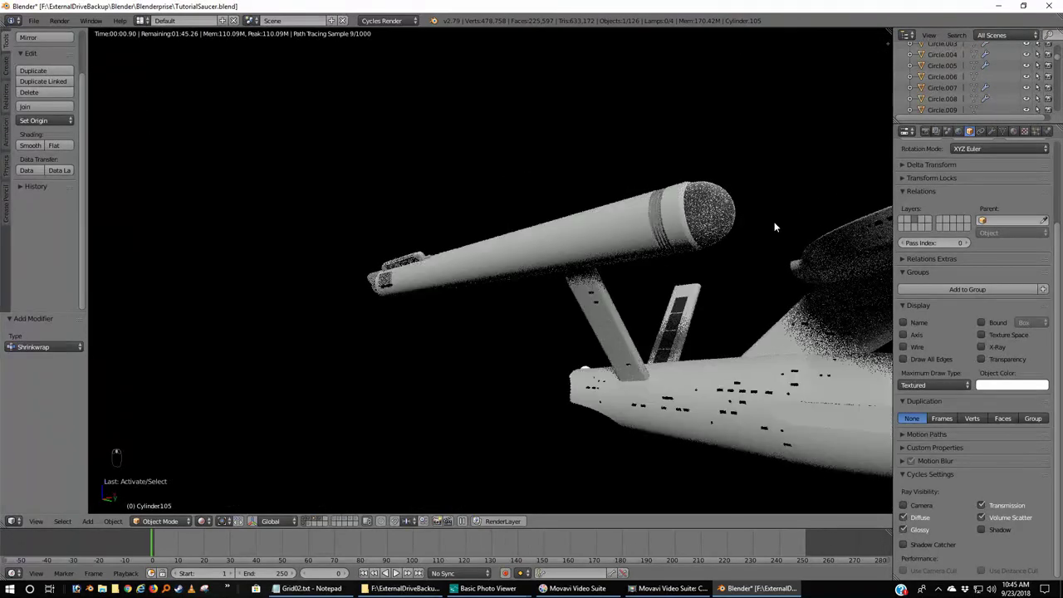